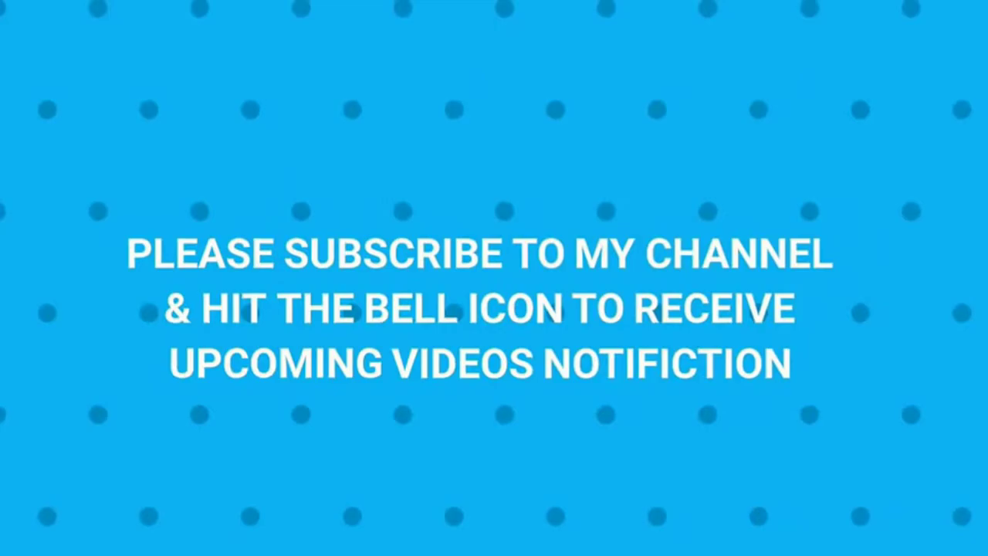
# Step: Duplicate Layer 0 twice and hide the top copy, Layer 0 copy 2
pyautogui.click(978, 129)
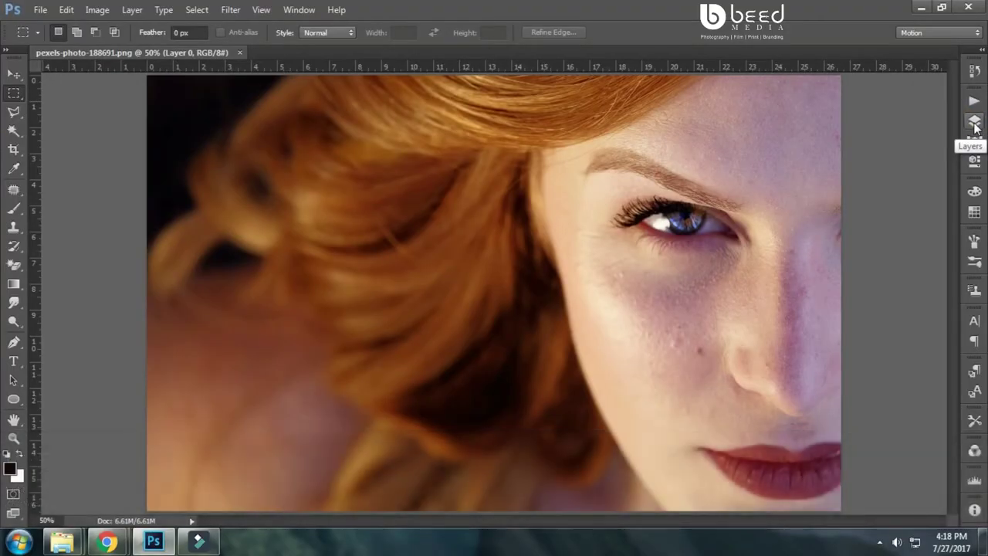
pyautogui.click(977, 126)
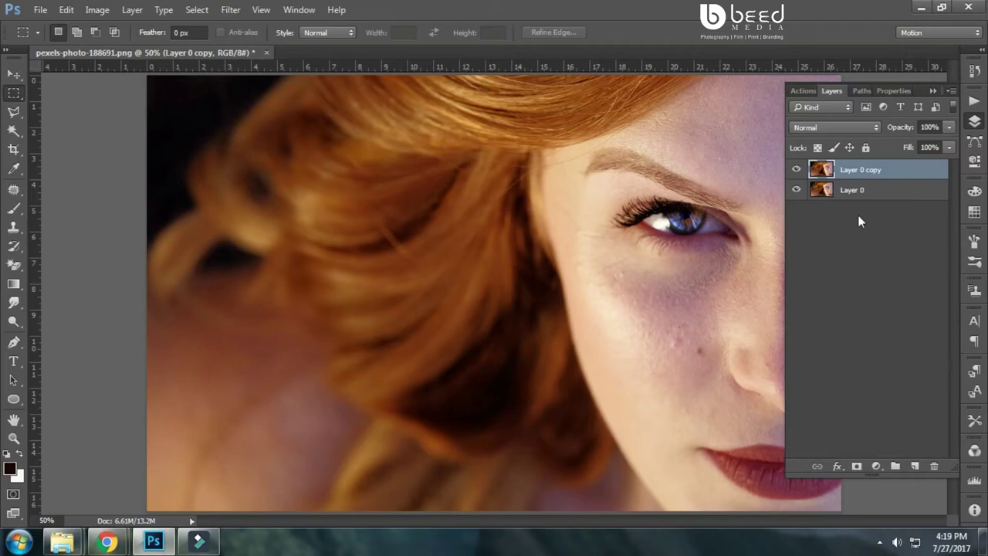
pyautogui.click(867, 195)
pyautogui.click(872, 155)
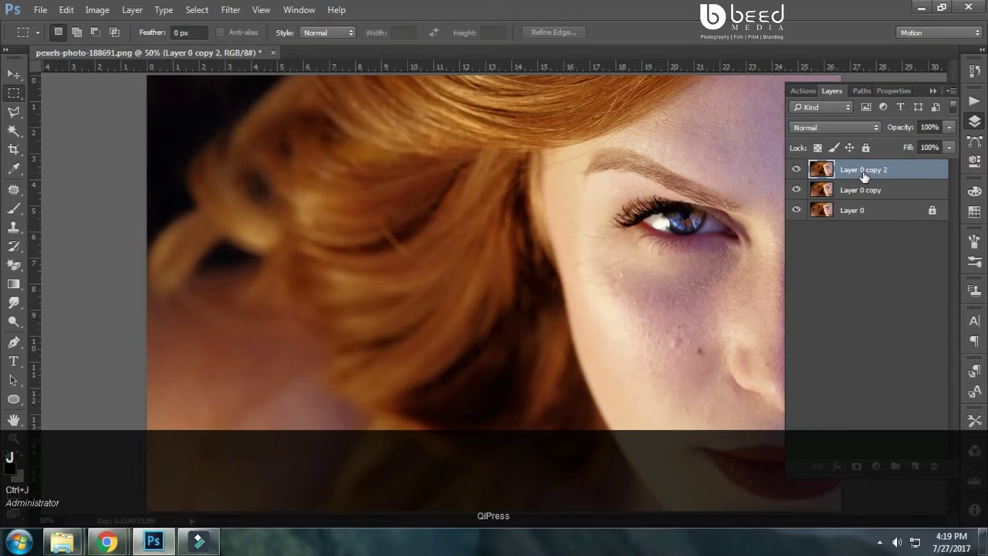
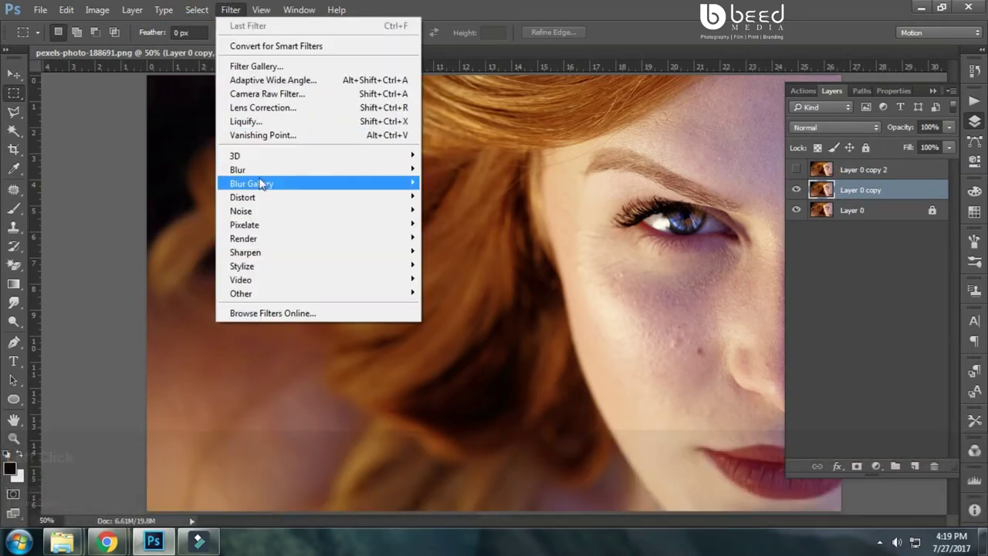
# Step: Apply a Gaussian Blur of about 8.4 pixels to Layer 0 copy
pyautogui.click(265, 176)
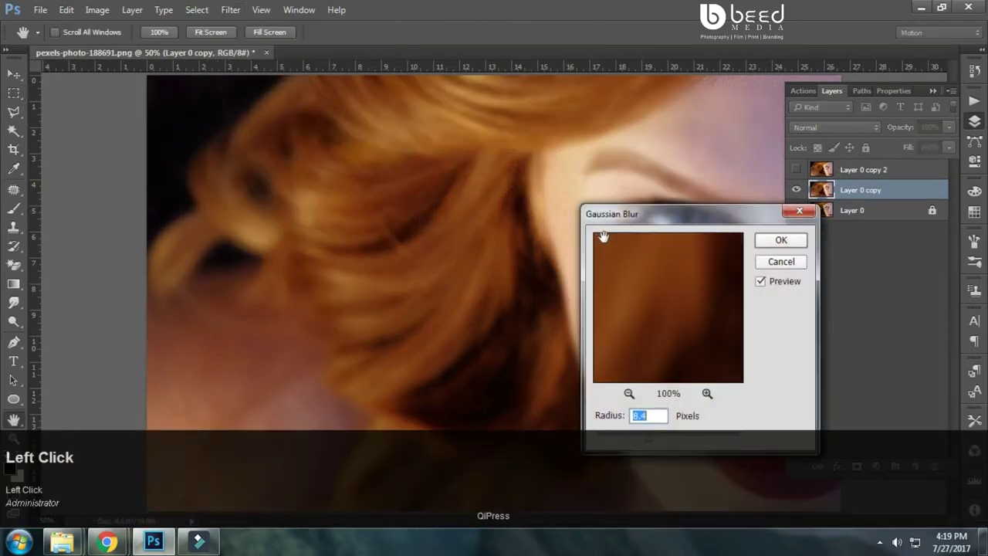
pyautogui.moveTo(671, 215); pyautogui.dragTo(669, 220)
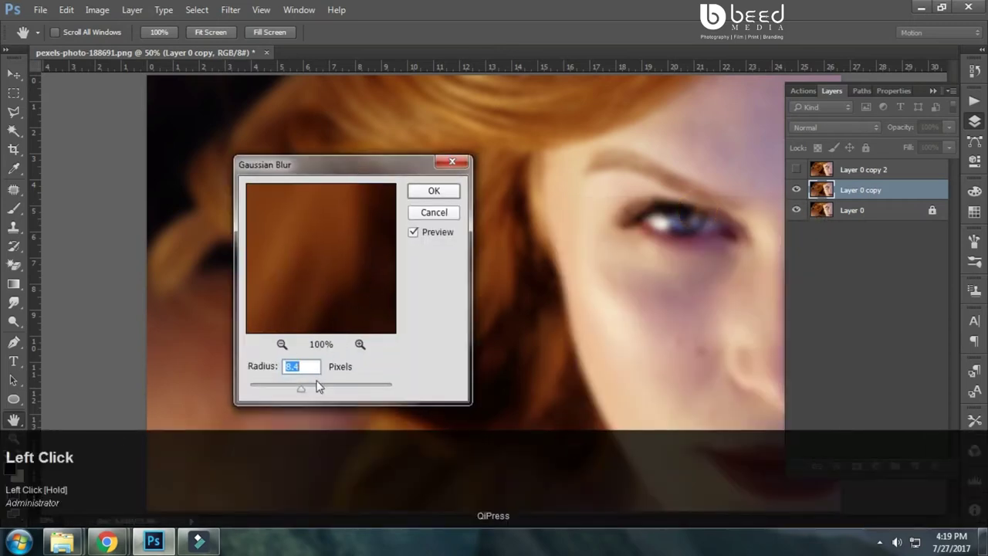
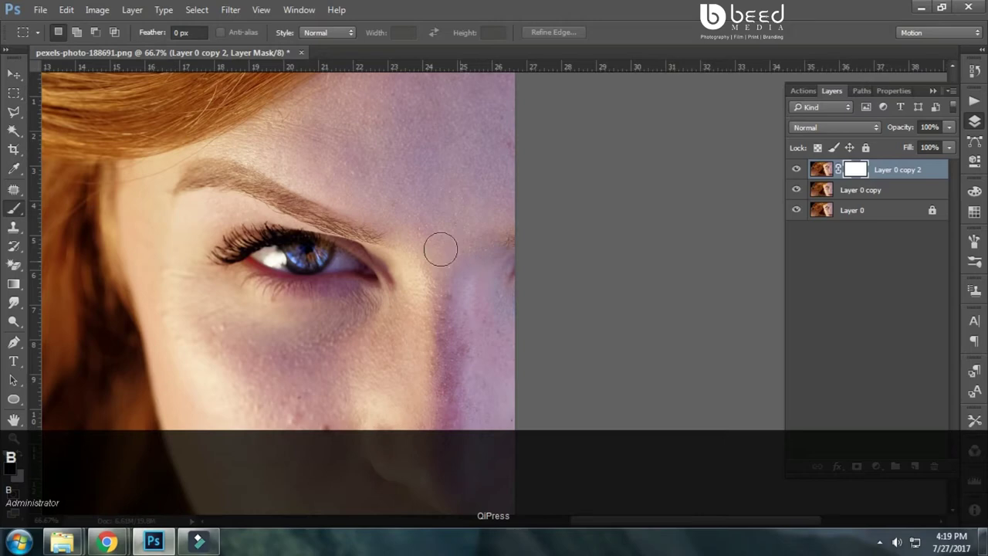
# Step: Enlarge the brush for painting the skin mask on Layer 0 copy 2
pyautogui.press(']')
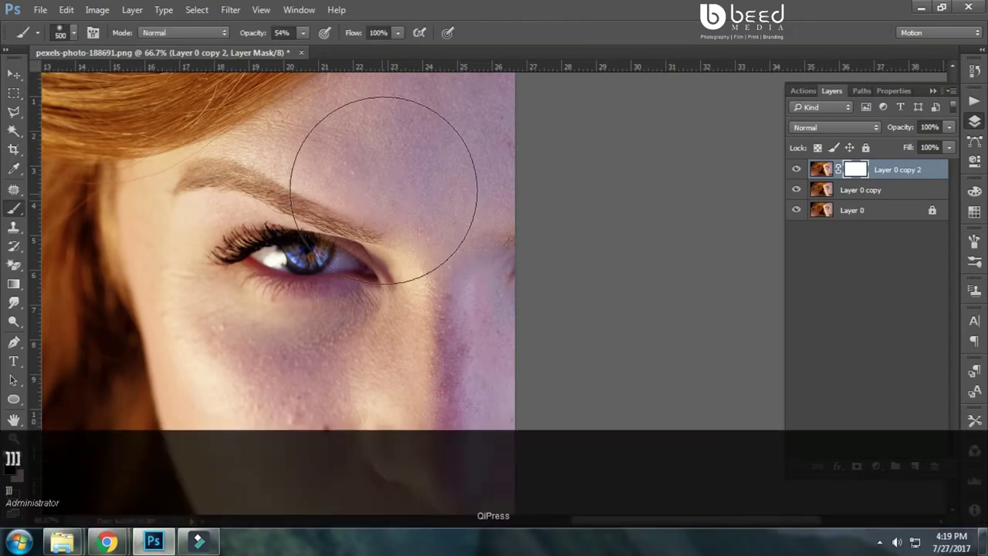
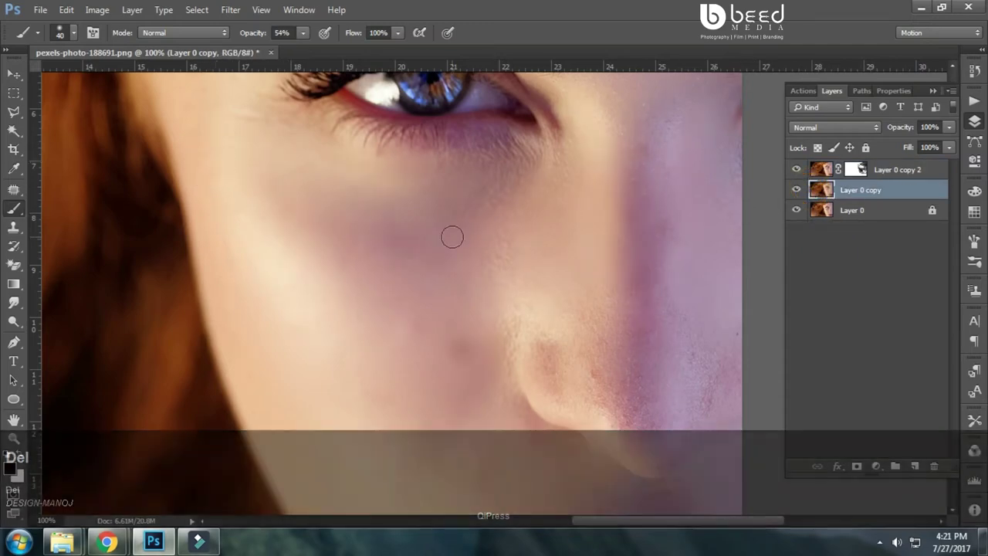
# Step: Duplicate the blurred layer as Layer 0 copy 3 with Gaussian Blur radius 16.8 pixels
pyautogui.click(231, 8)
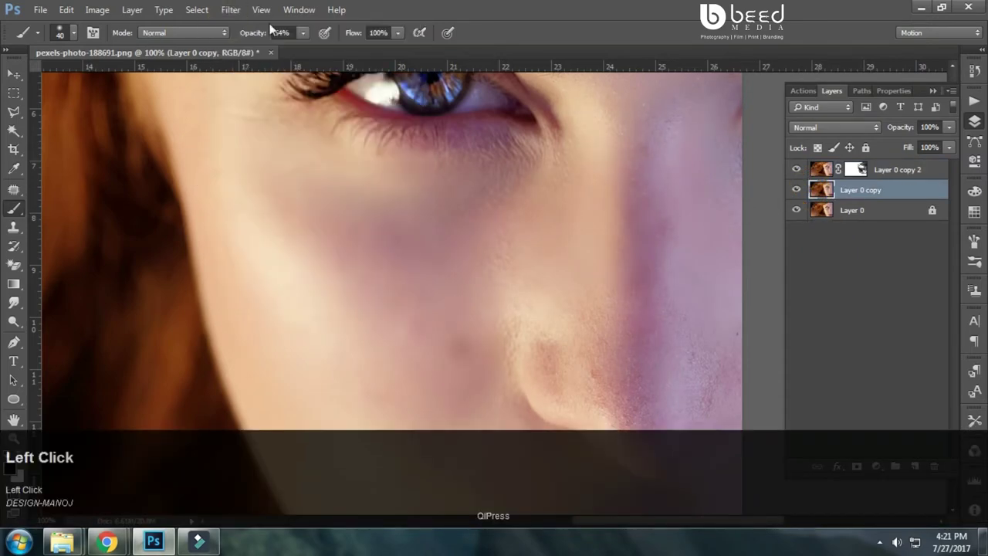
pyautogui.moveTo(229, 11); pyautogui.dragTo(753, 195)
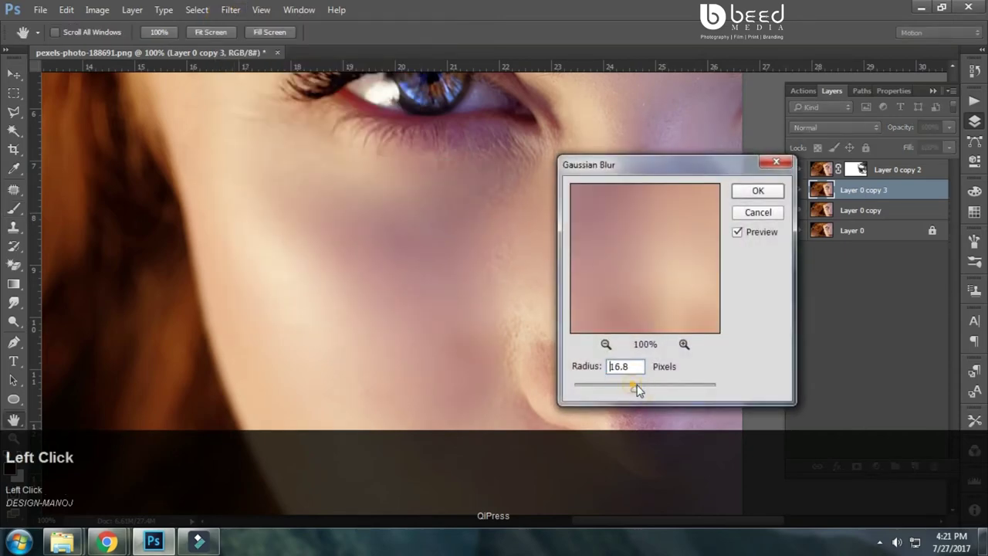
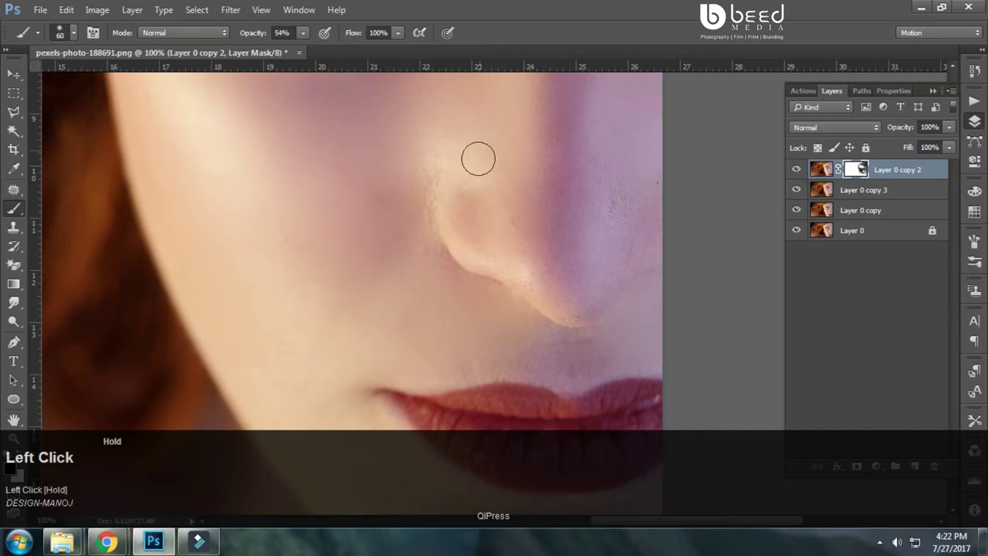
# Step: Pan the view down toward the lips after smoothing the nose
pyautogui.press('space')
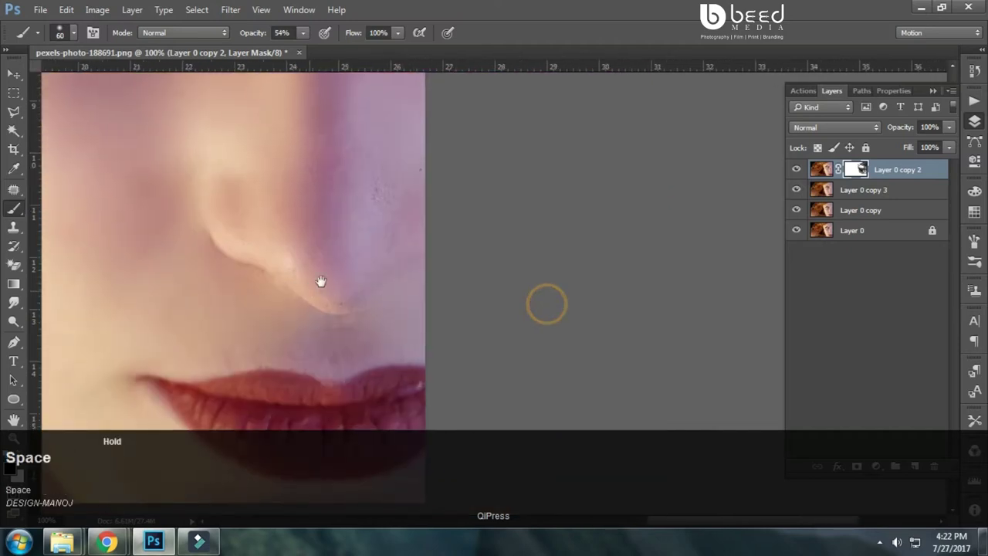
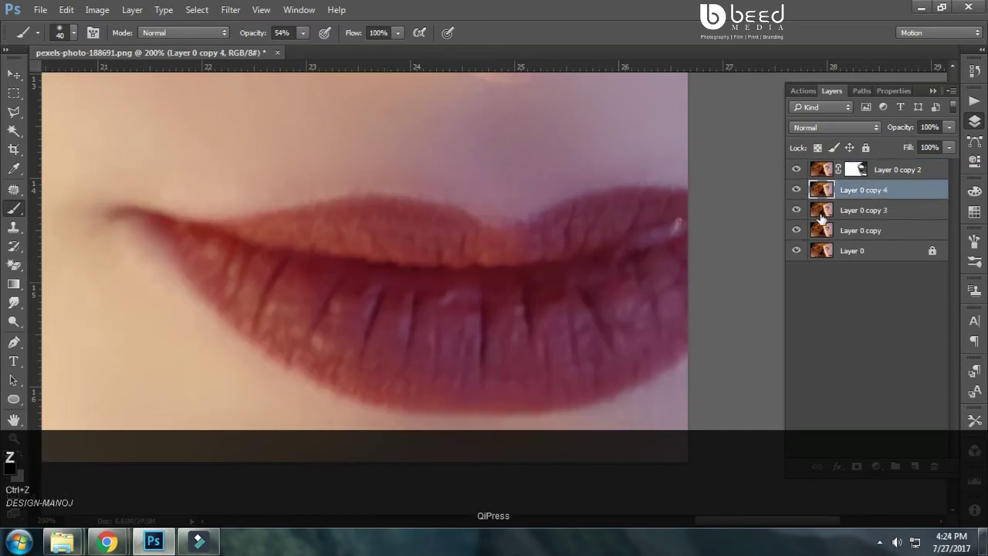
# Step: Remove the extra layer copy and zoom in close on the lips
pyautogui.press('Delete')
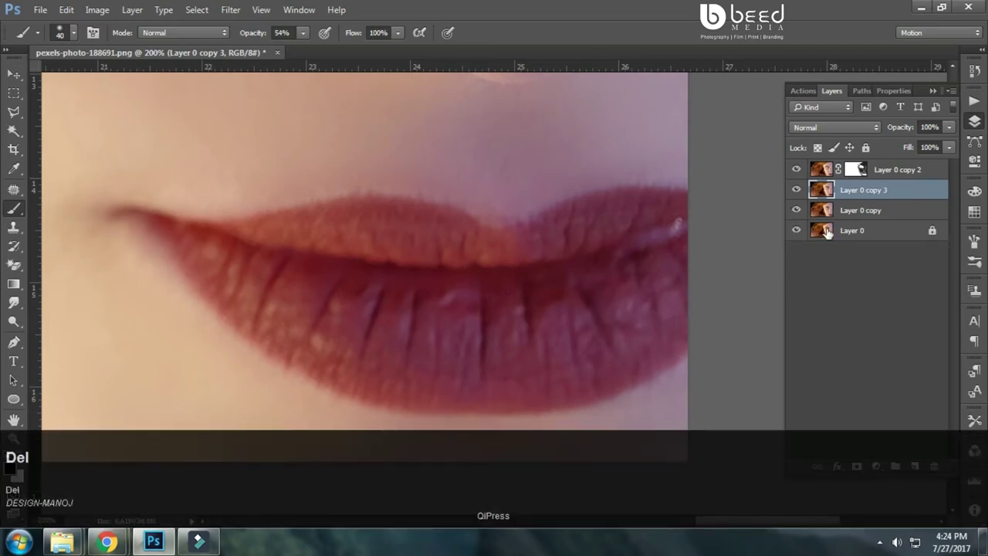
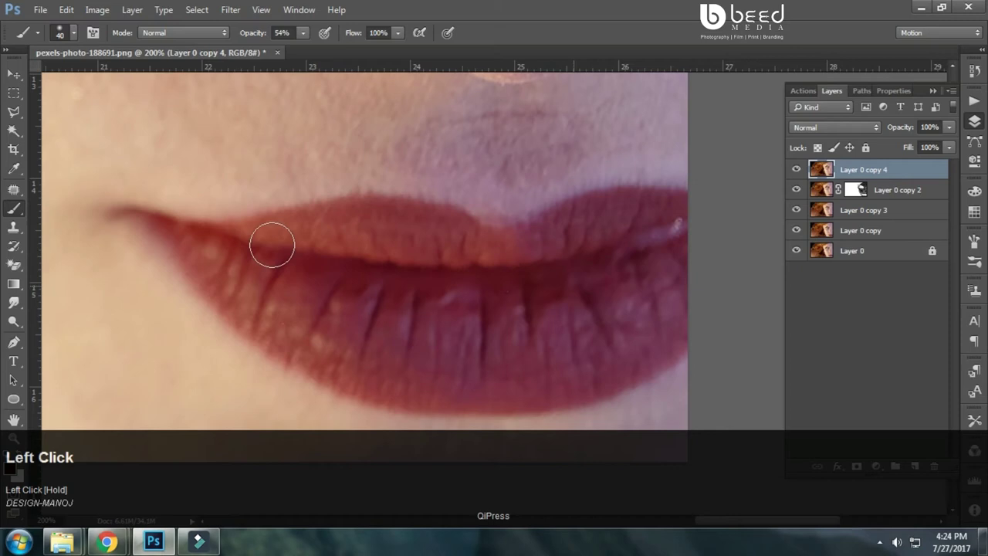
pyautogui.press('l')
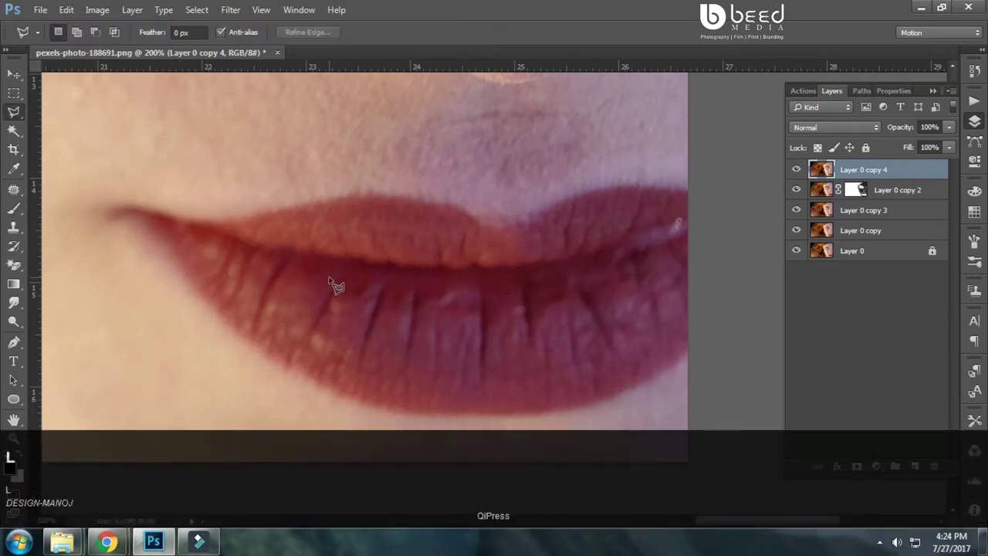
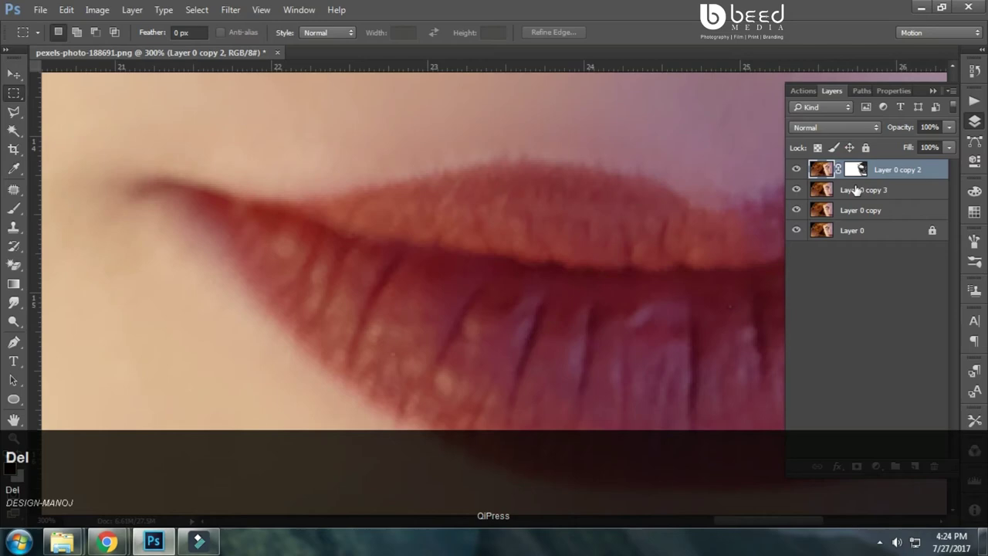
pyautogui.press('space')
pyautogui.click(518, 269)
pyautogui.press('space')
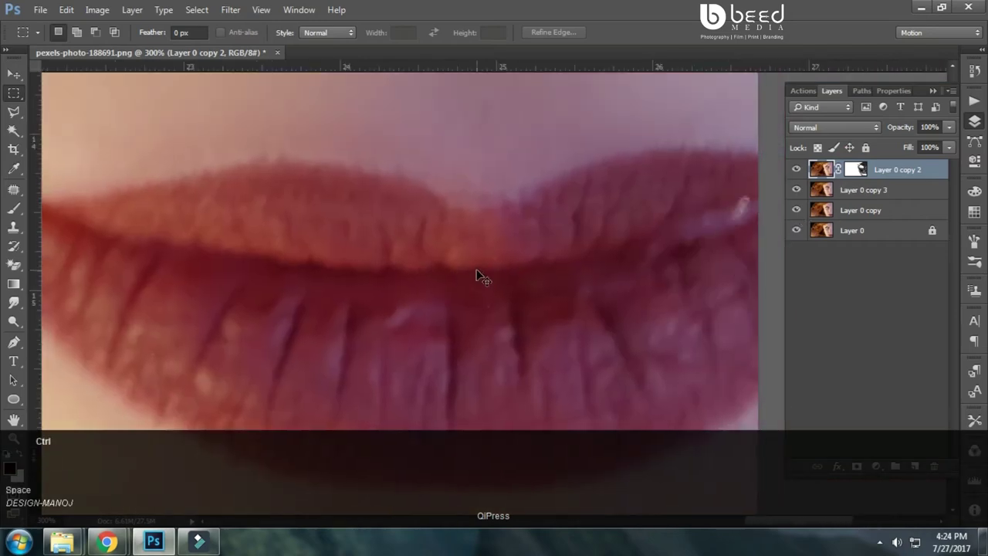
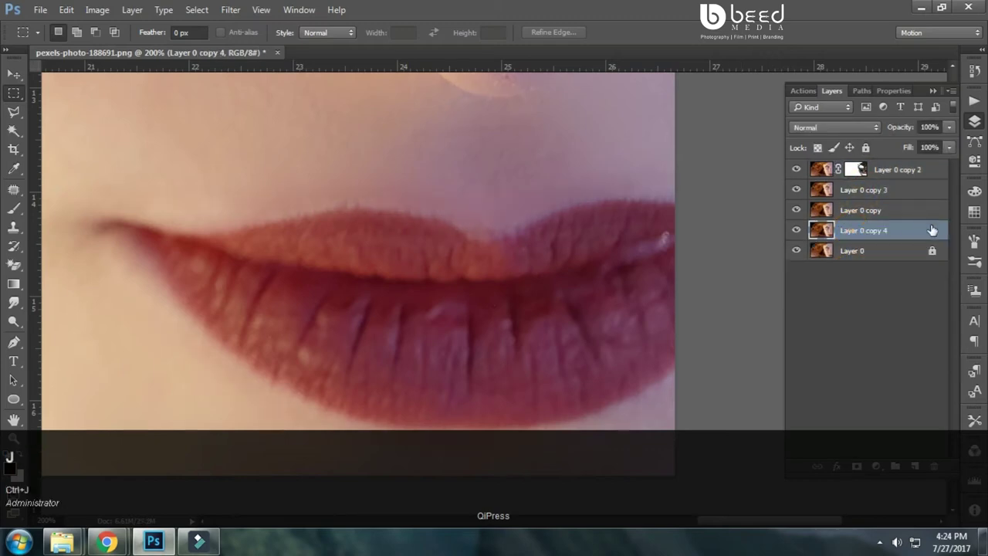
# Step: Move Layer 0 copy 4 to the top and fill its mask solid black
pyautogui.moveTo(869, 148); pyautogui.dragTo(876, 236)
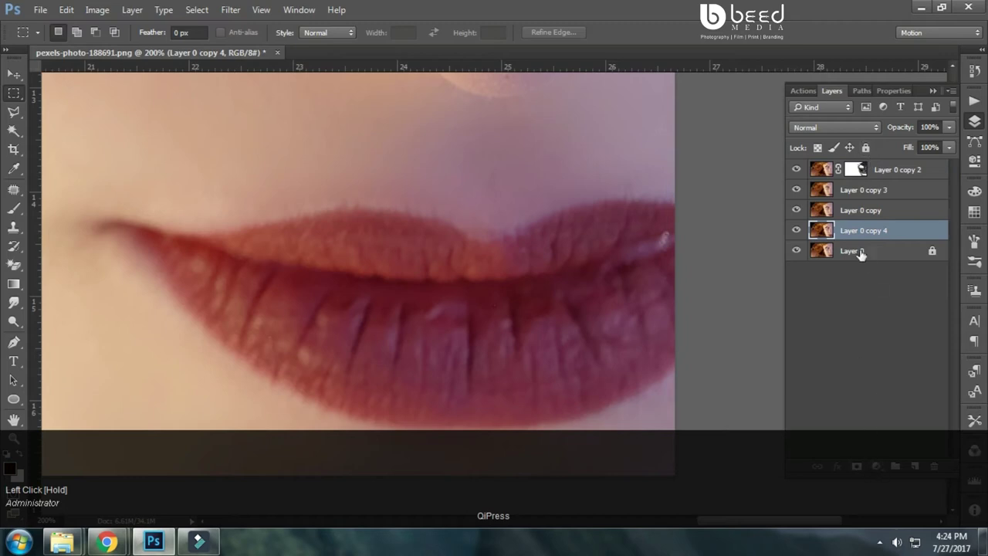
pyautogui.click(861, 167)
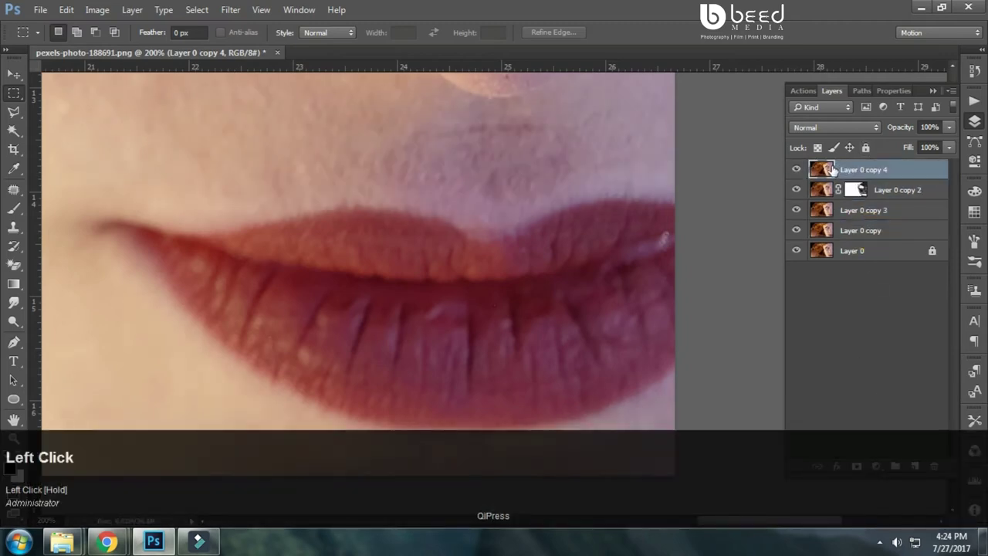
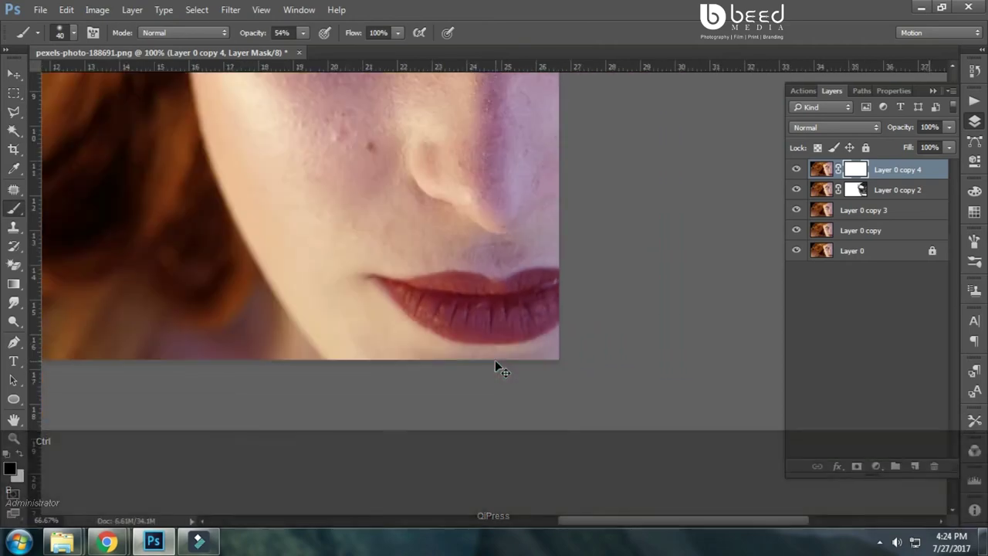
pyautogui.press('b')
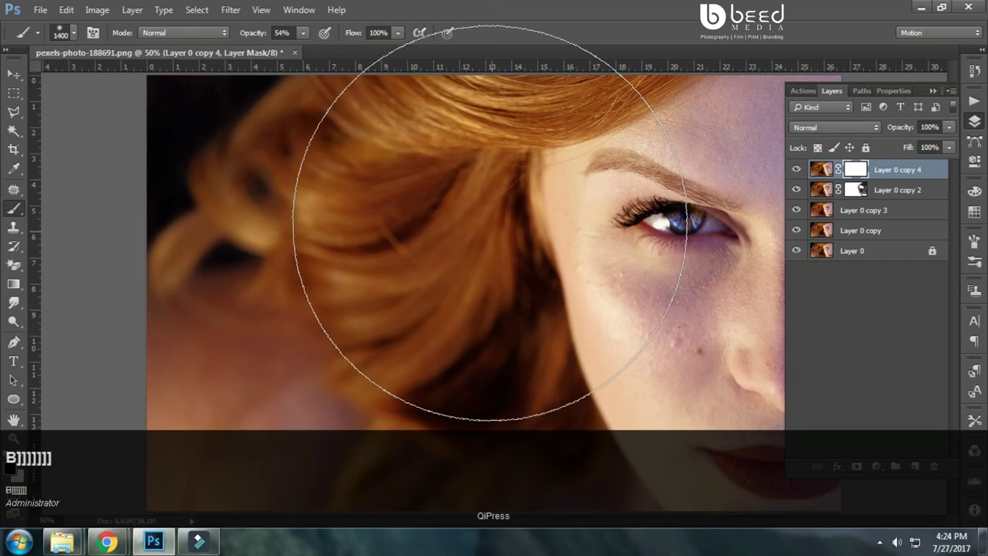
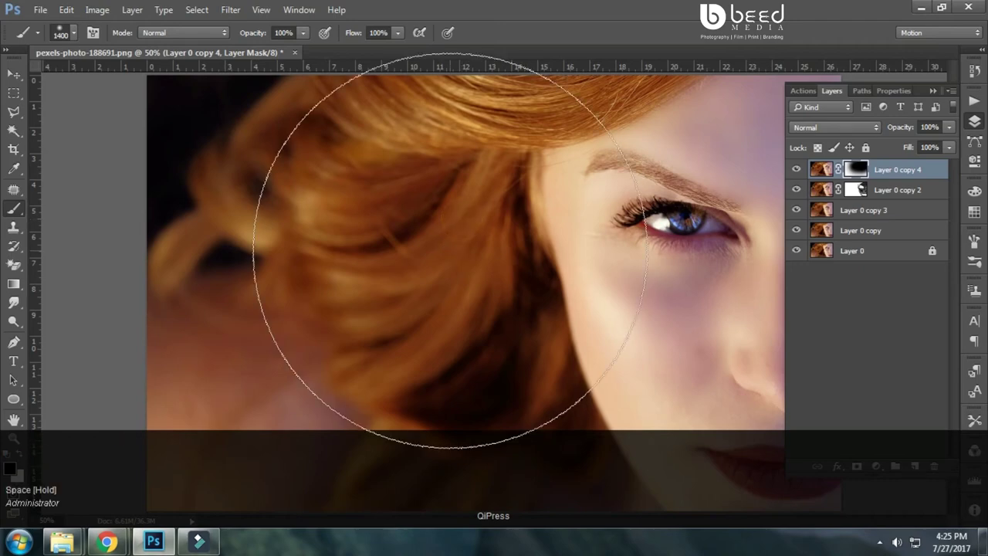
pyautogui.press('alt+BackSpace')
pyautogui.press('space')
pyautogui.click(467, 209)
pyautogui.press('space')
pyautogui.click(514, 246)
pyautogui.press('space')
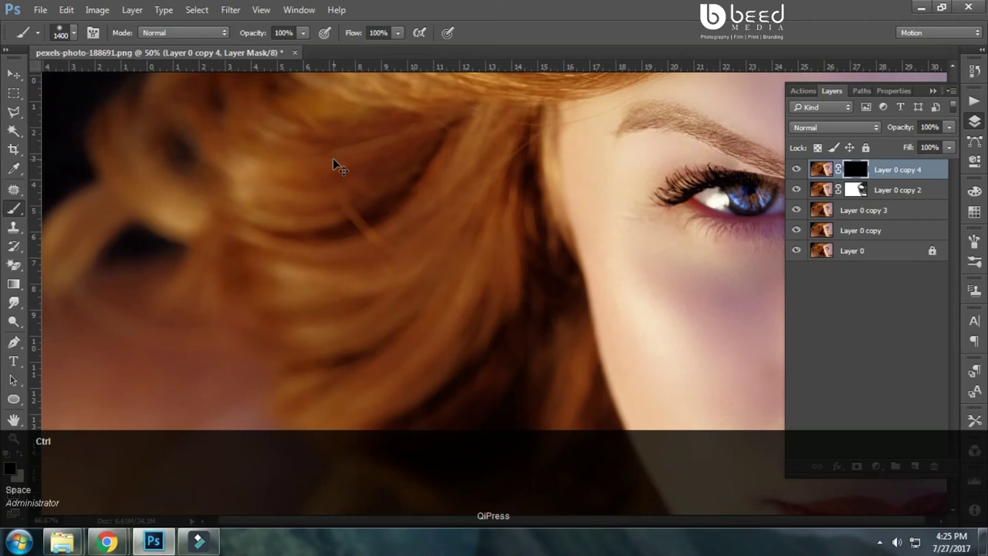
pyautogui.click(440, 250)
# Step: Zoom to the lips, shrink the brush and dismiss the Color Picker keeping current colours
pyautogui.press('space')
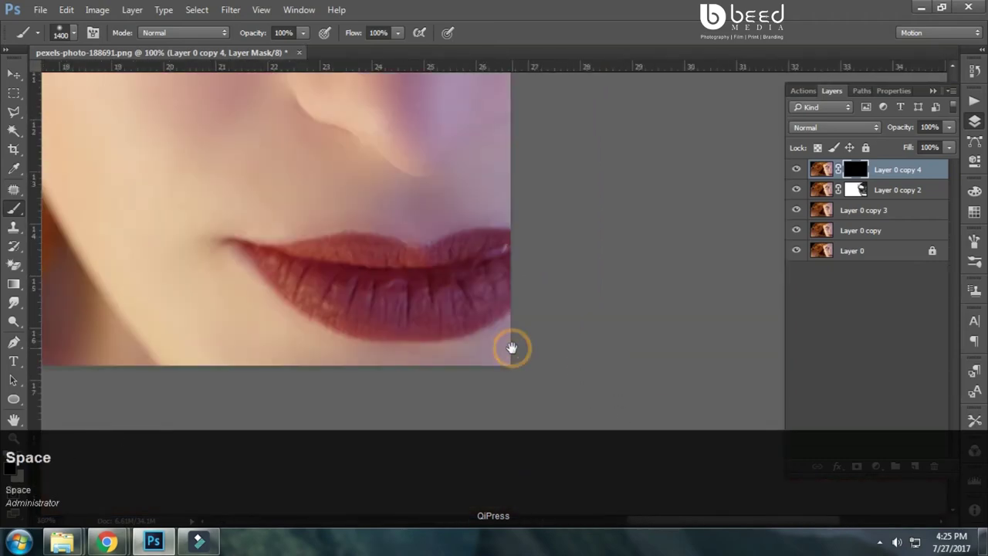
pyautogui.press('[')
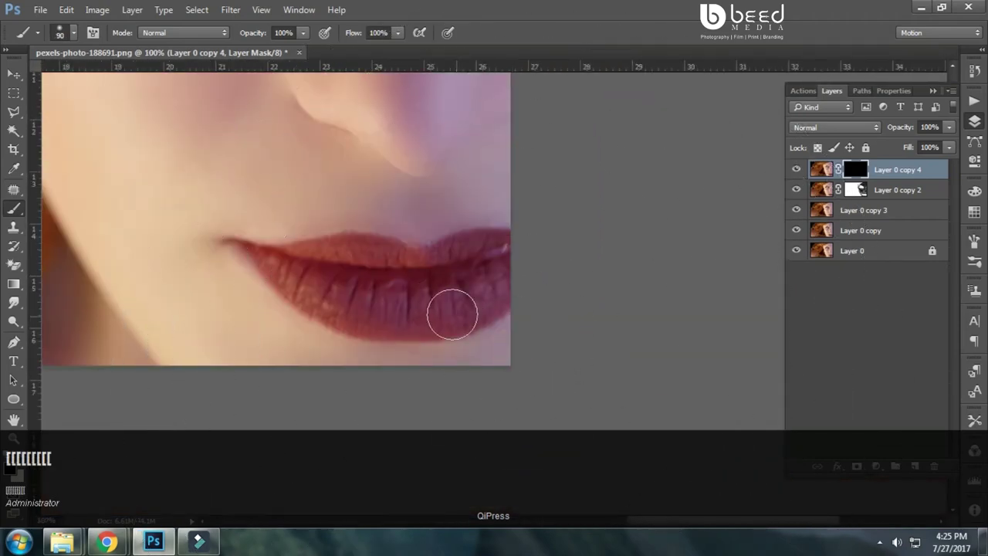
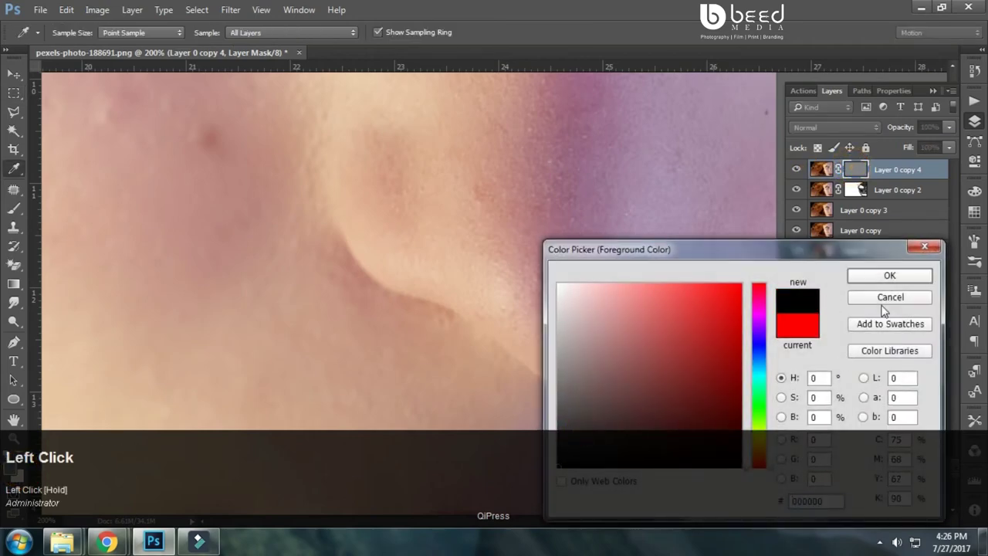
pyautogui.press('alt+BackSpace')
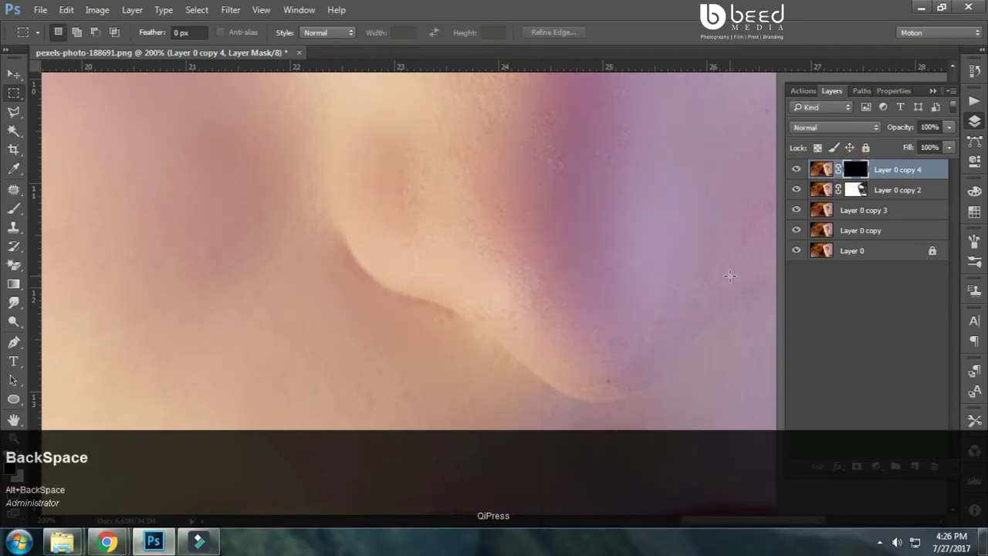
pyautogui.press('space')
pyautogui.click(618, 307)
# Step: Centre the lips up close and switch to the Pen Tool for path drawing
pyautogui.press('space')
pyautogui.click(603, 346)
pyautogui.press('space')
pyautogui.click(586, 301)
pyautogui.press('space')
pyautogui.press('p')
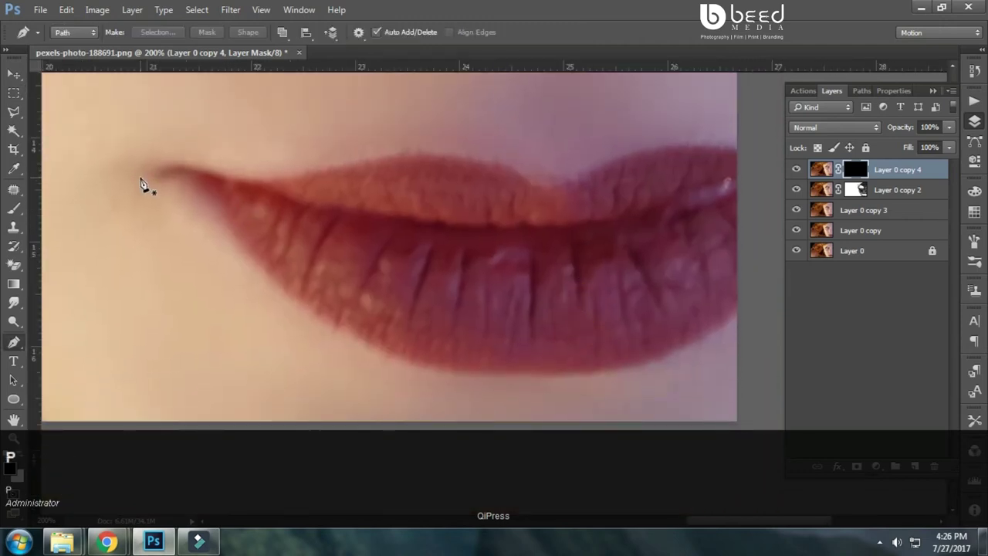
# Step: Trace a curved pen path from the left lip corner along the lower lip
pyautogui.moveTo(152, 182); pyautogui.dragTo(206, 211)
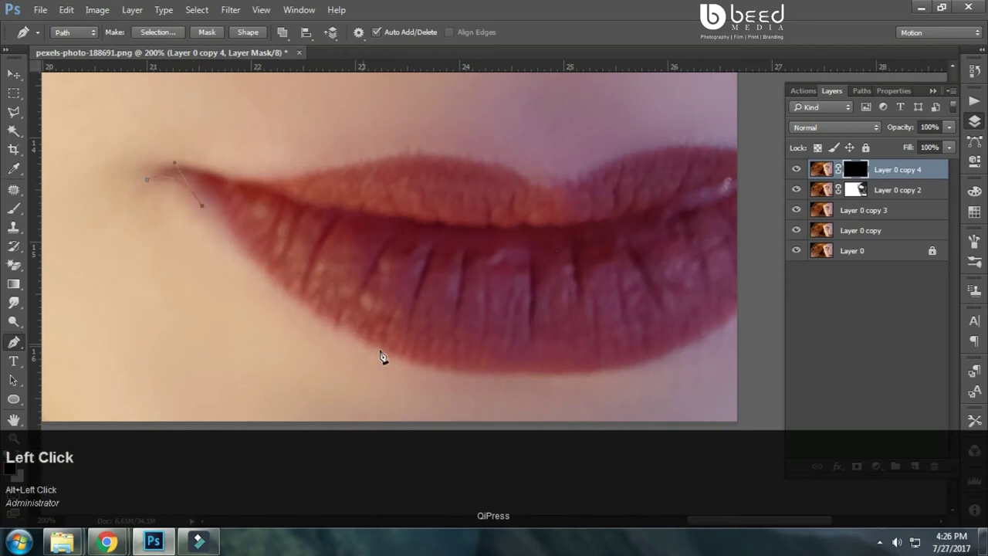
pyautogui.moveTo(449, 379); pyautogui.dragTo(536, 371)
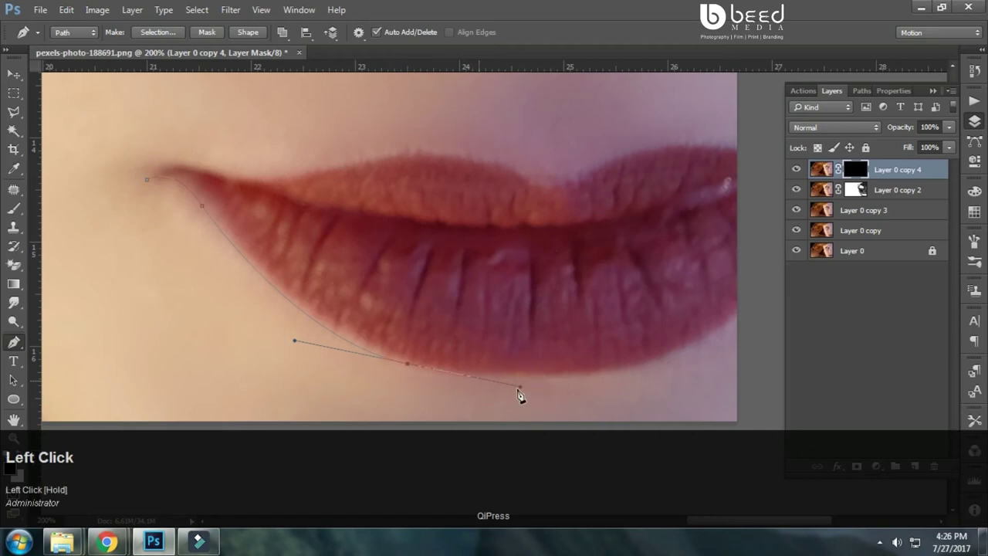
pyautogui.moveTo(554, 414); pyautogui.dragTo(553, 415)
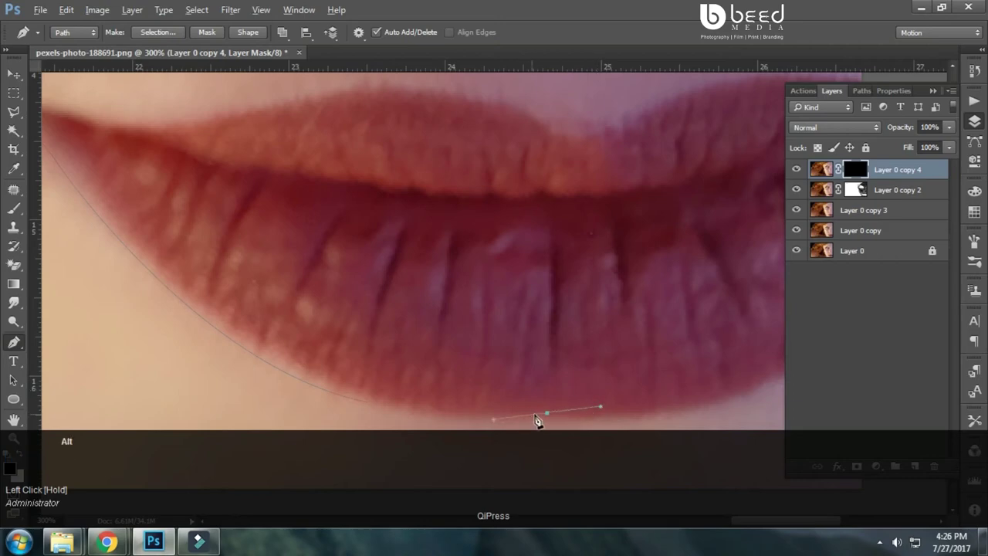
pyautogui.press('space')
pyautogui.click(584, 392)
pyautogui.press('space')
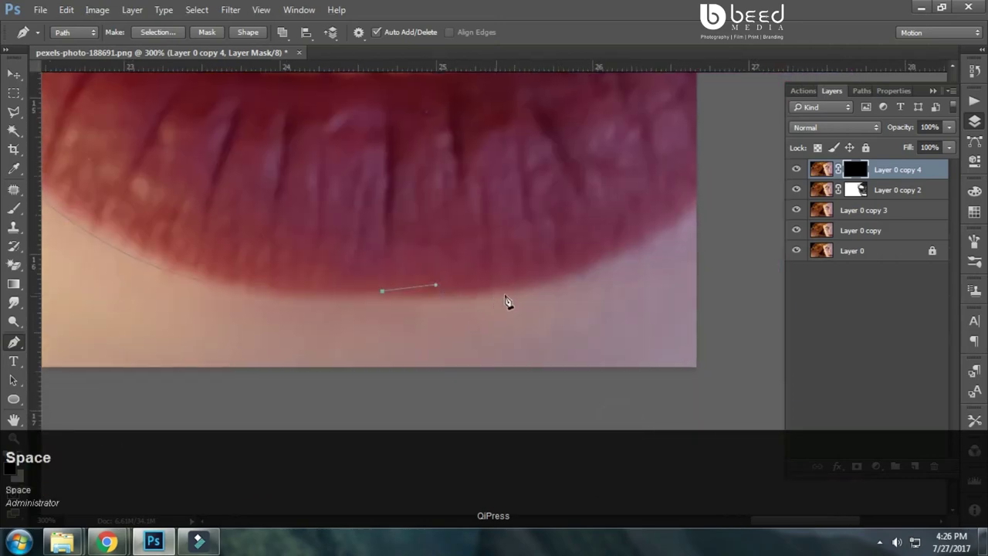
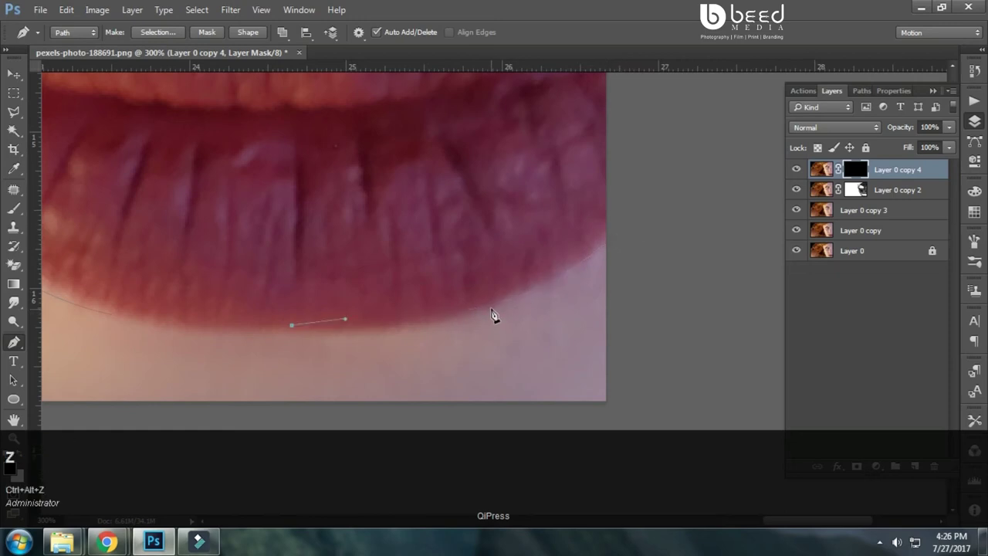
# Step: Carry the path round the right side and up toward the upper lip
pyautogui.moveTo(497, 309); pyautogui.dragTo(497, 312)
pyautogui.moveTo(497, 312); pyautogui.dragTo(15, 316)
pyautogui.press('space')
pyautogui.click(15, 316)
pyautogui.press('space')
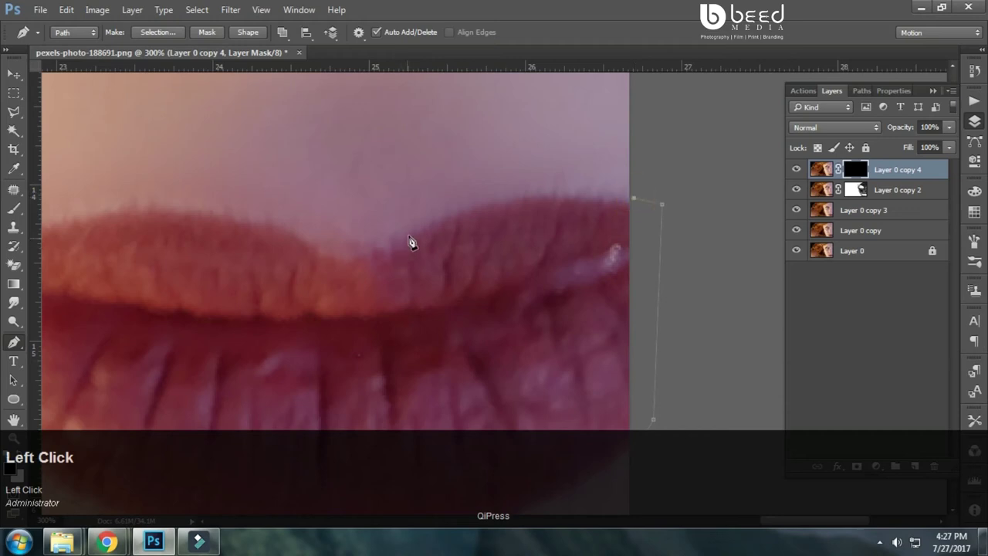
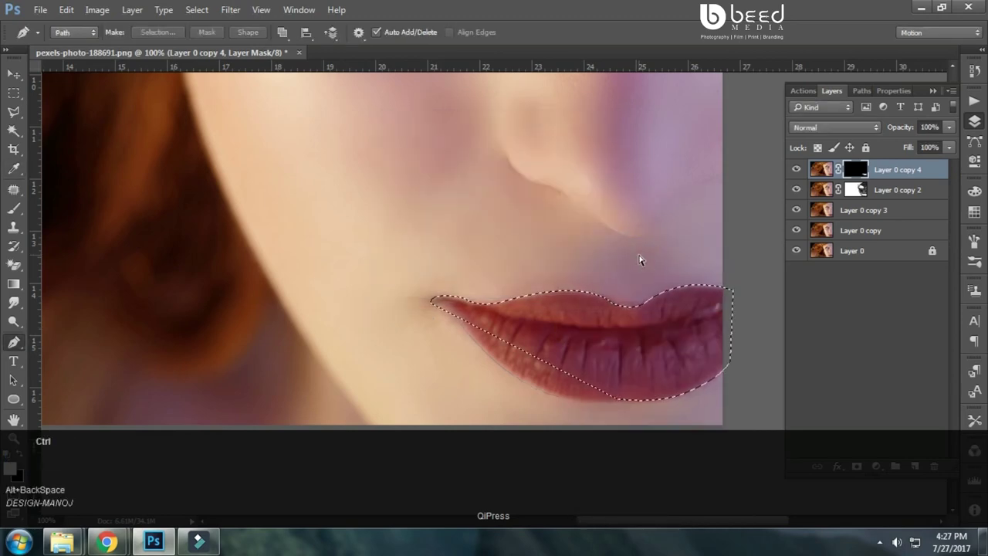
# Step: Drop the lip selection, keeping the closed path, and return to the Layers panel
pyautogui.press('ctrl+z')
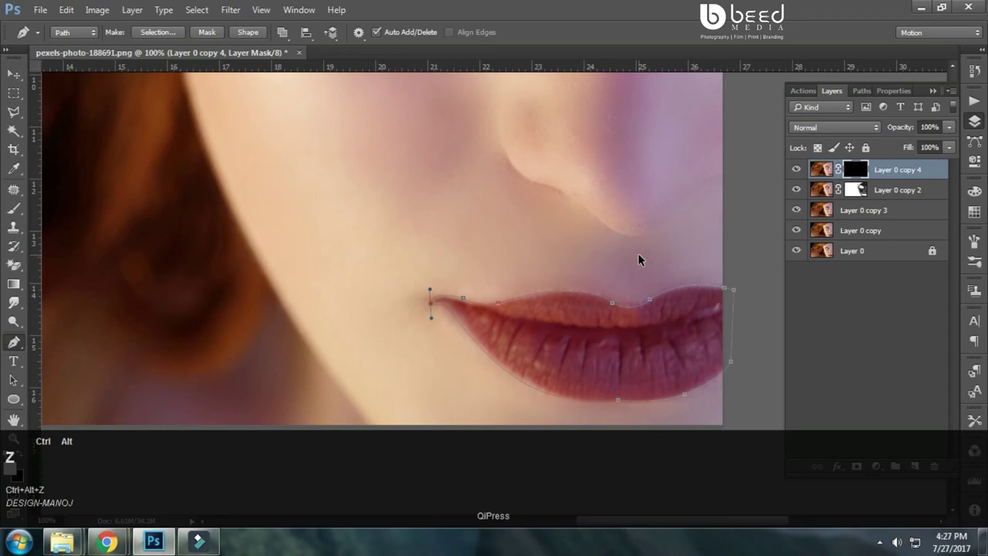
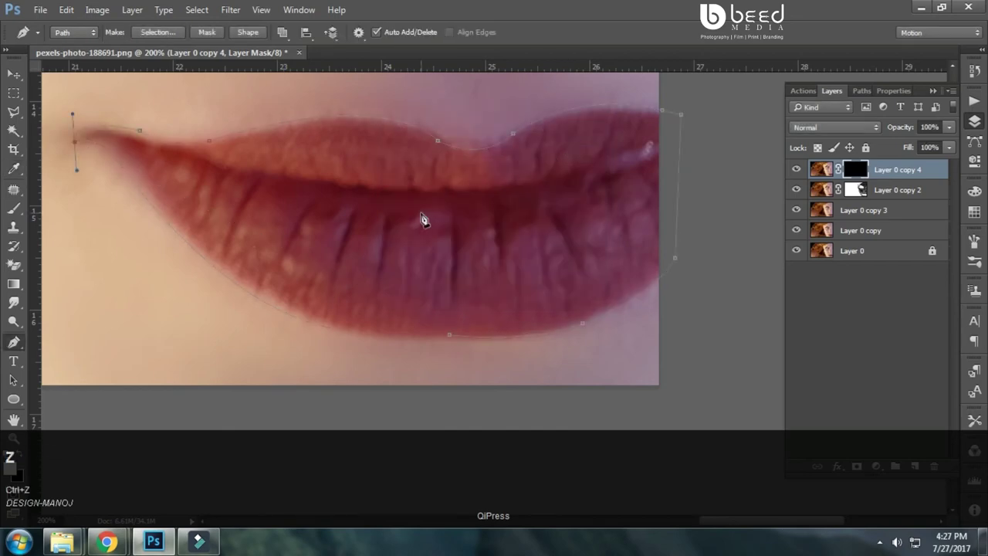
pyautogui.rightClick(361, 215)
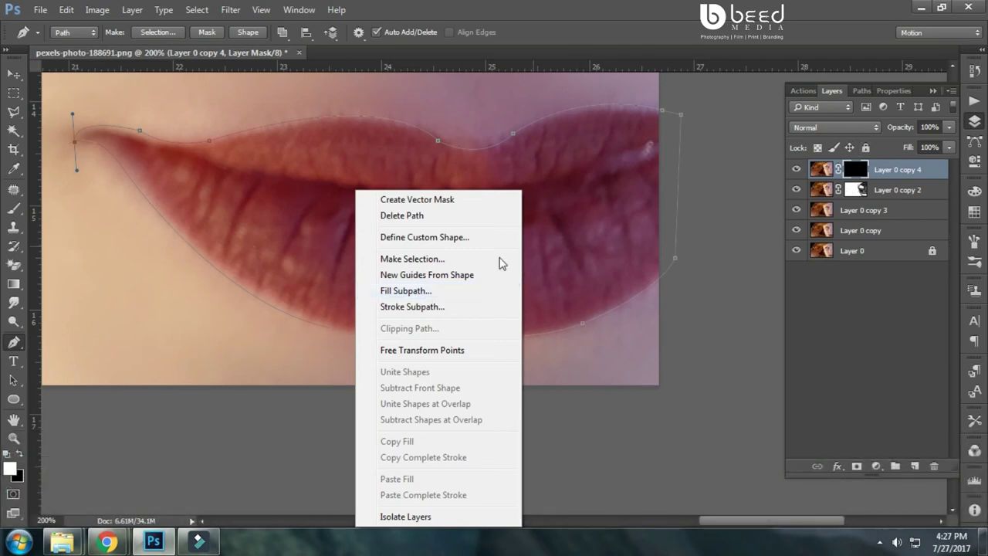
pyautogui.click(421, 297)
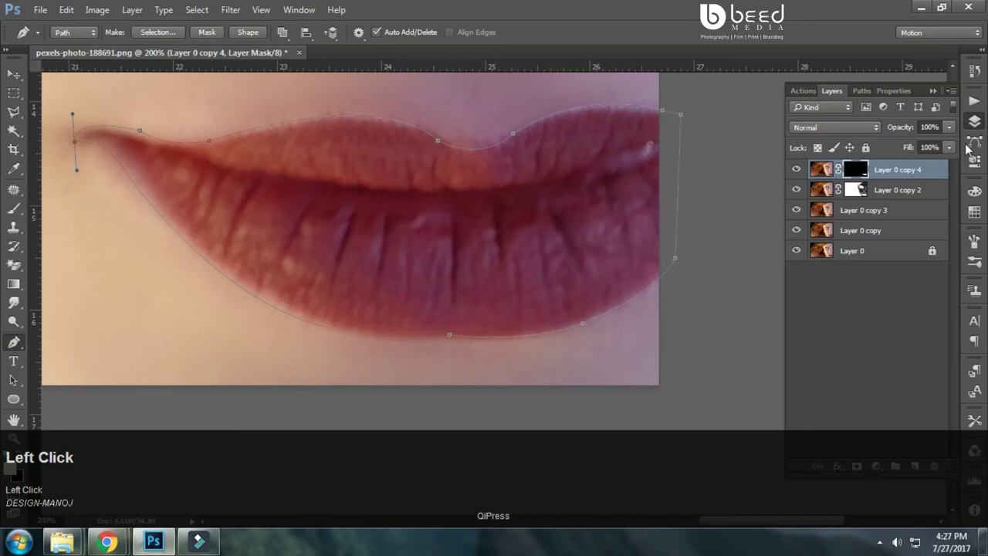
pyautogui.click(865, 95)
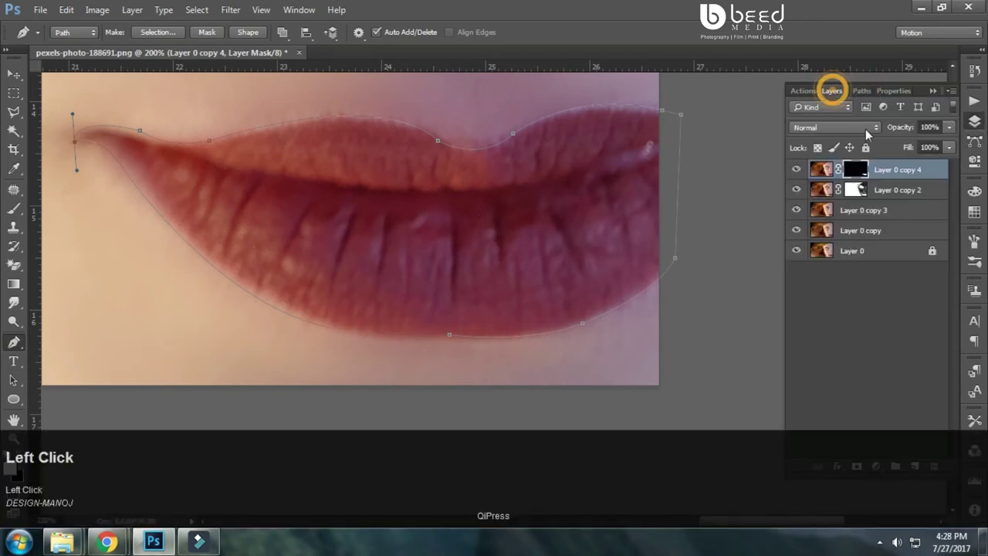
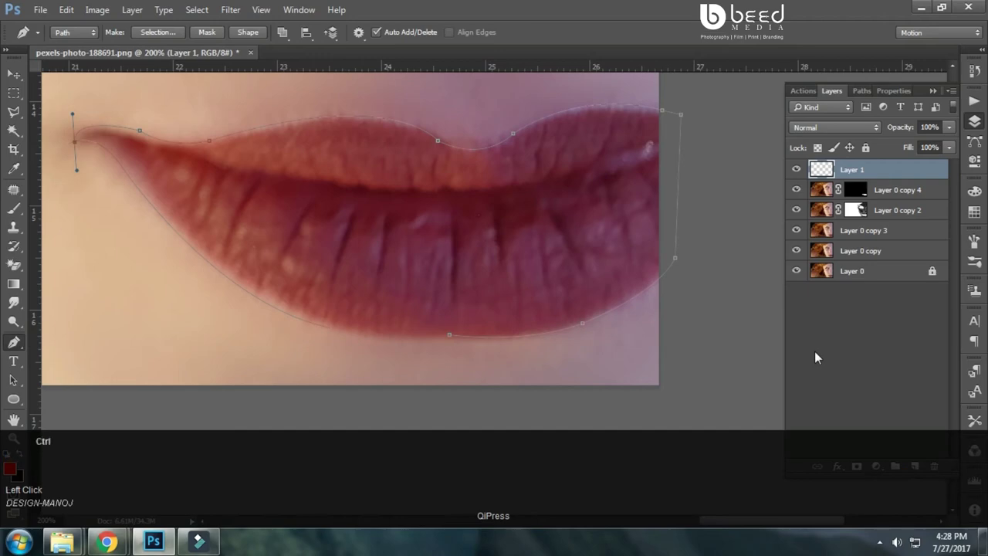
# Step: Fill the lip subpath with red on the new empty Layer 1
pyautogui.rightClick(514, 235)
pyautogui.click(569, 293)
pyautogui.click(582, 144)
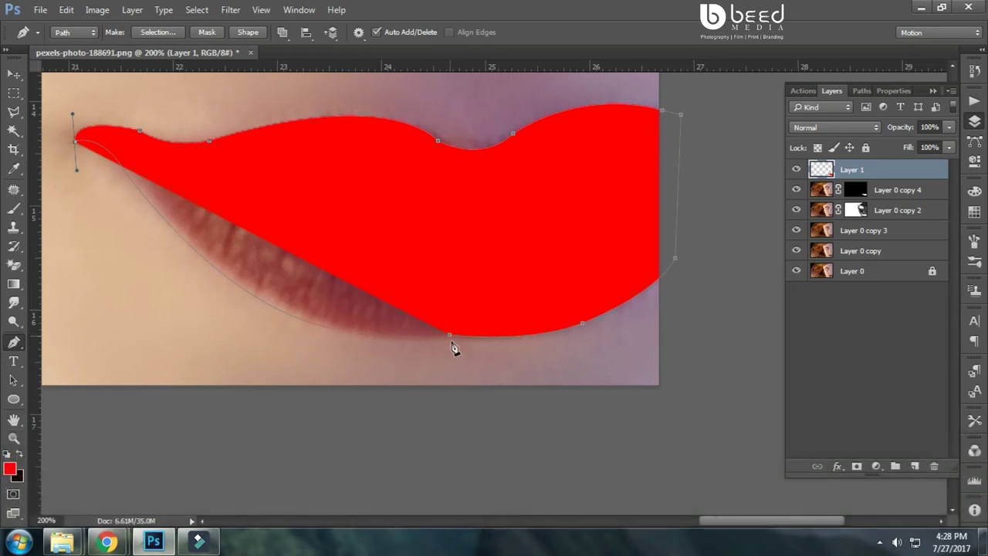
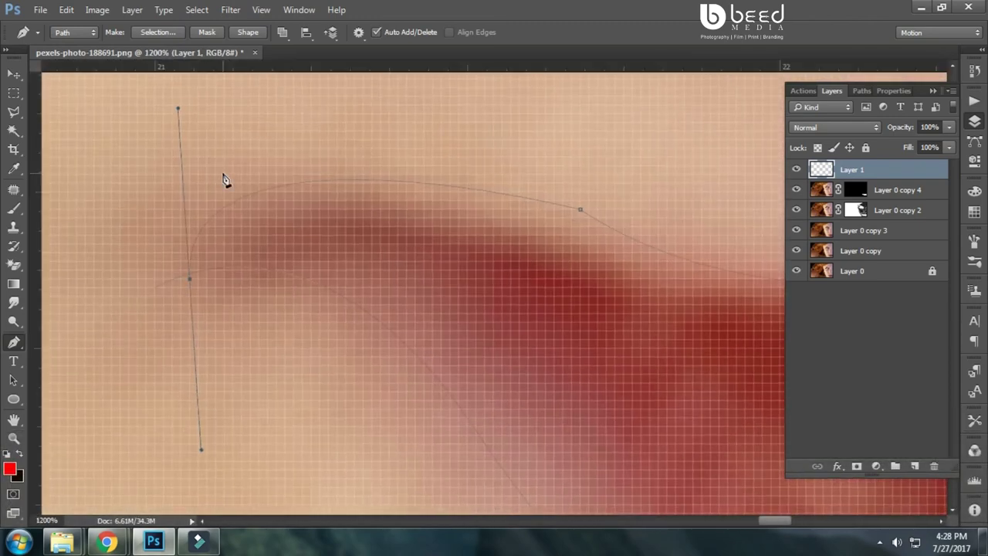
# Step: Refine the lip path's left corner and fill it with solid bright red on a new top layer
pyautogui.press('alt+space')
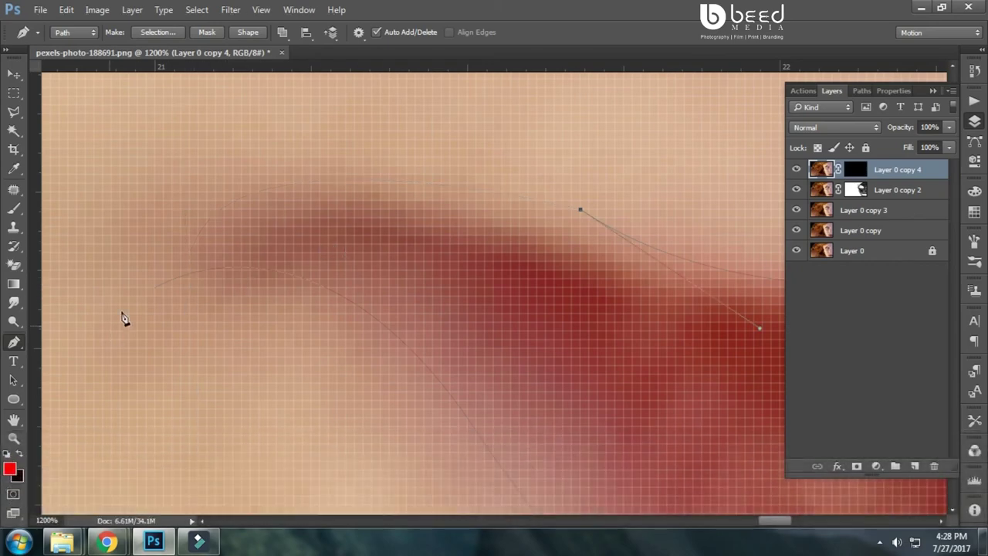
pyautogui.click(23, 74)
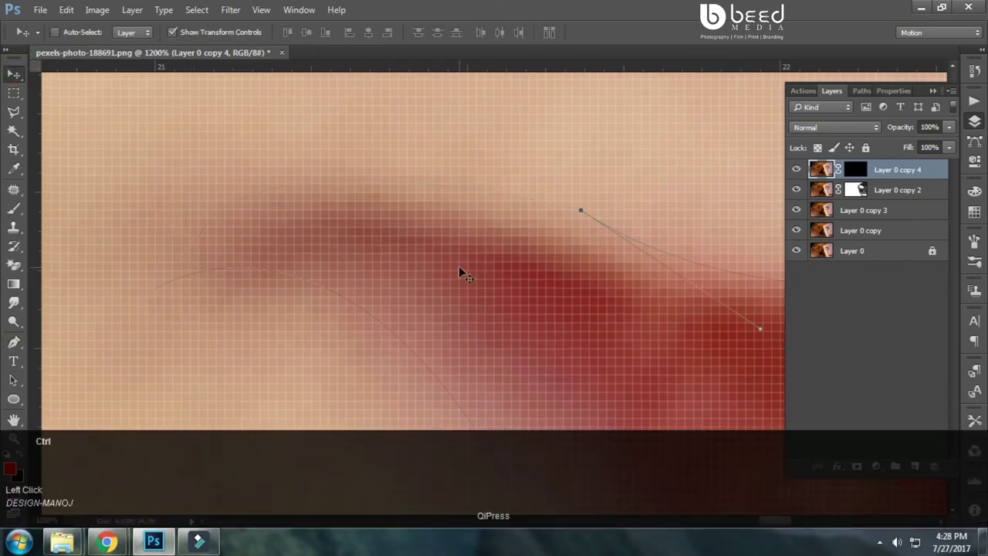
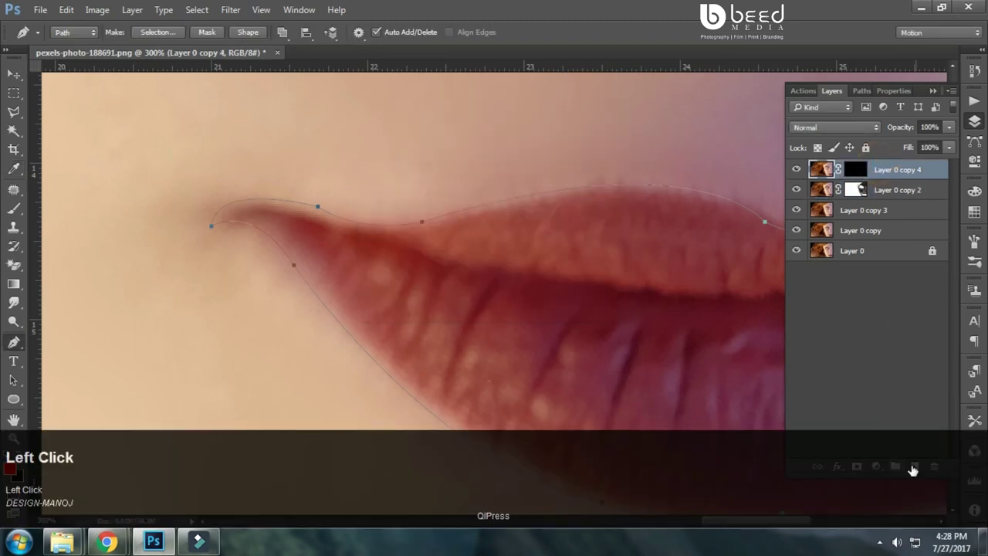
pyautogui.rightClick(389, 271)
# Step: Blend the red lip layer in Soft Light and remove the masked Layer 0 copy 4
pyautogui.click(448, 295)
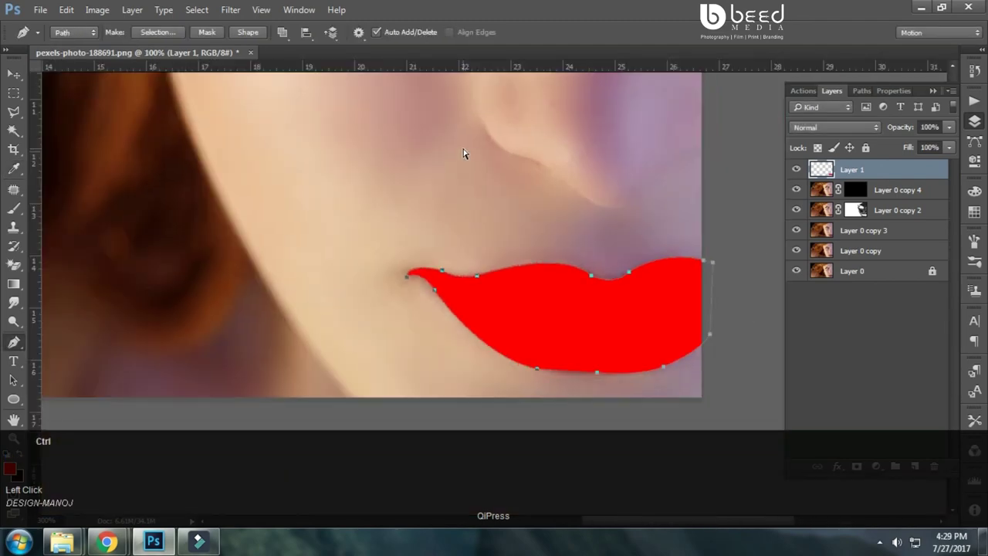
pyautogui.click(813, 121)
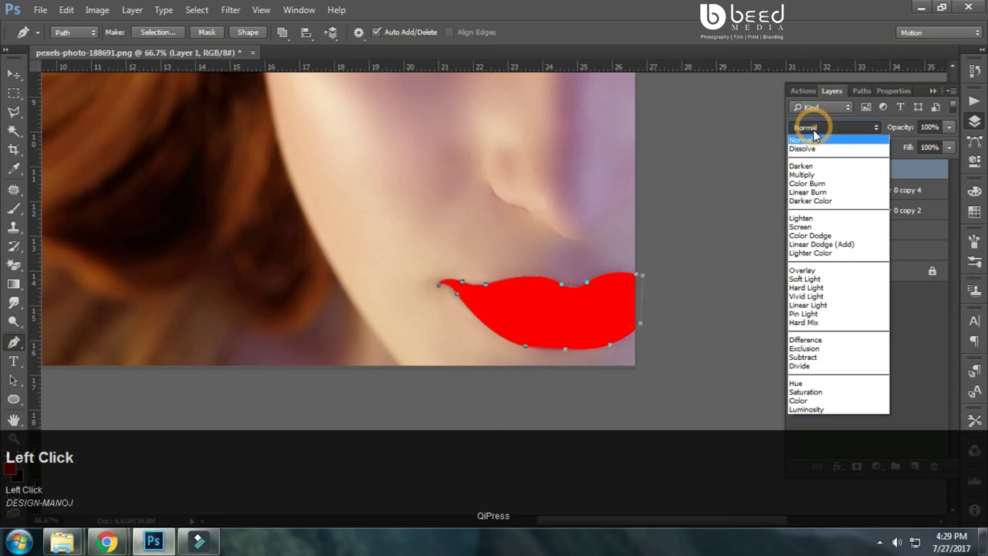
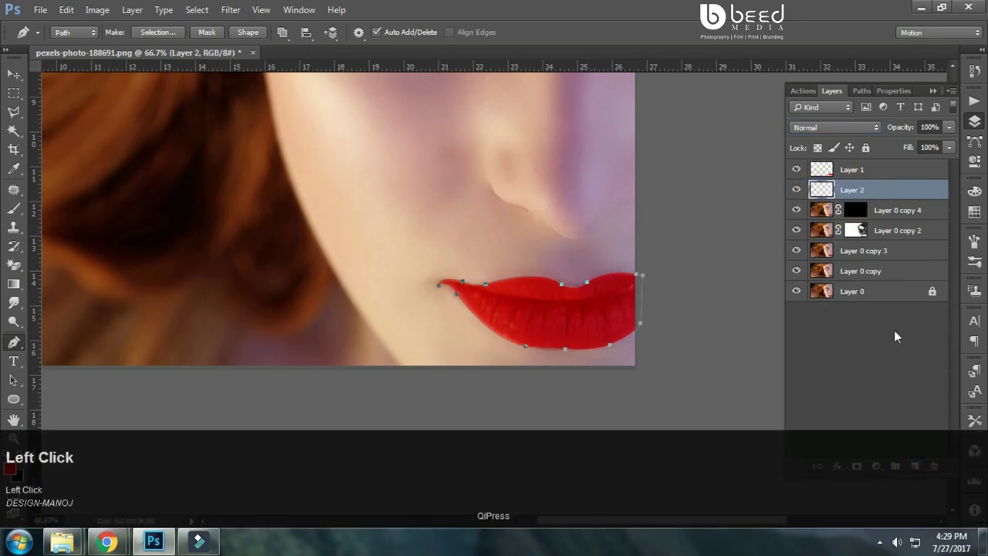
pyautogui.click(893, 187)
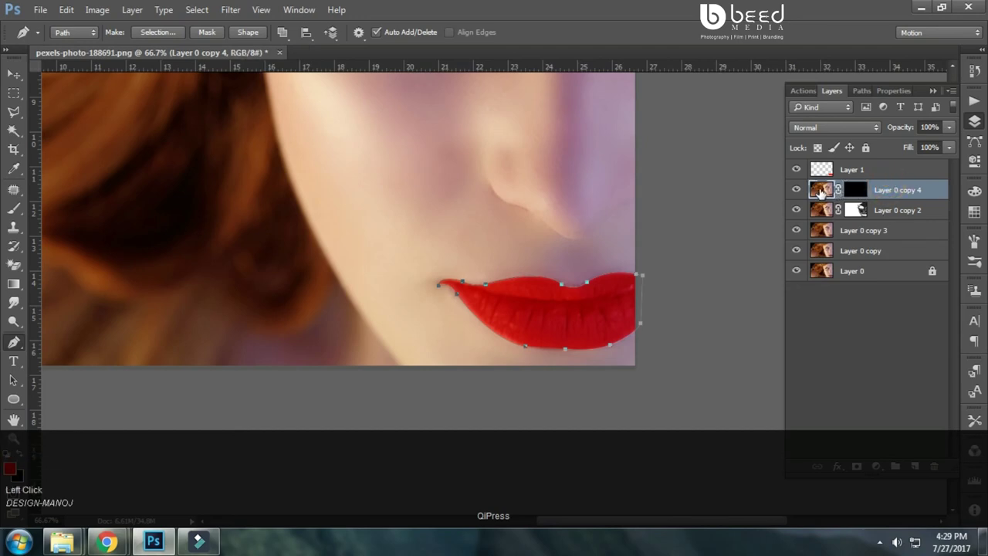
pyautogui.press('Delete')
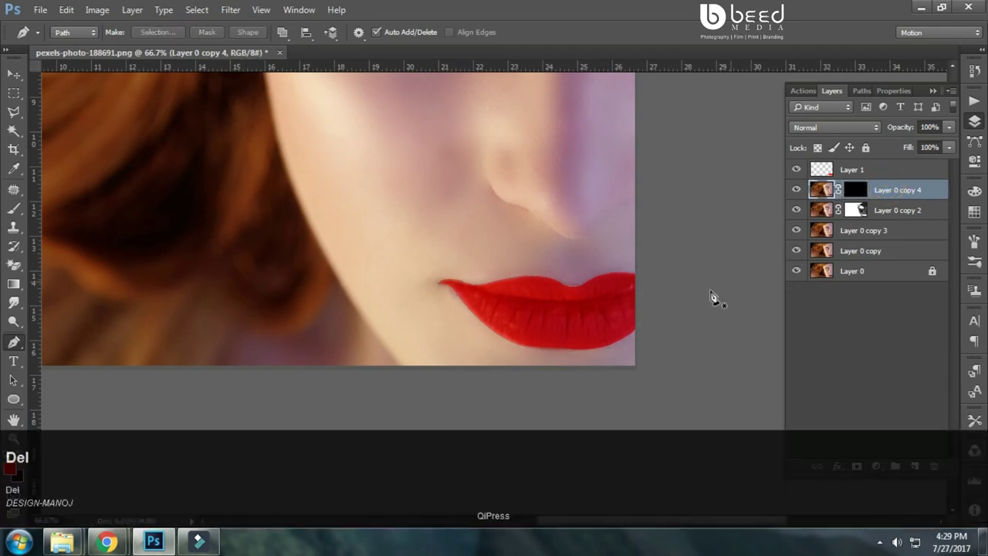
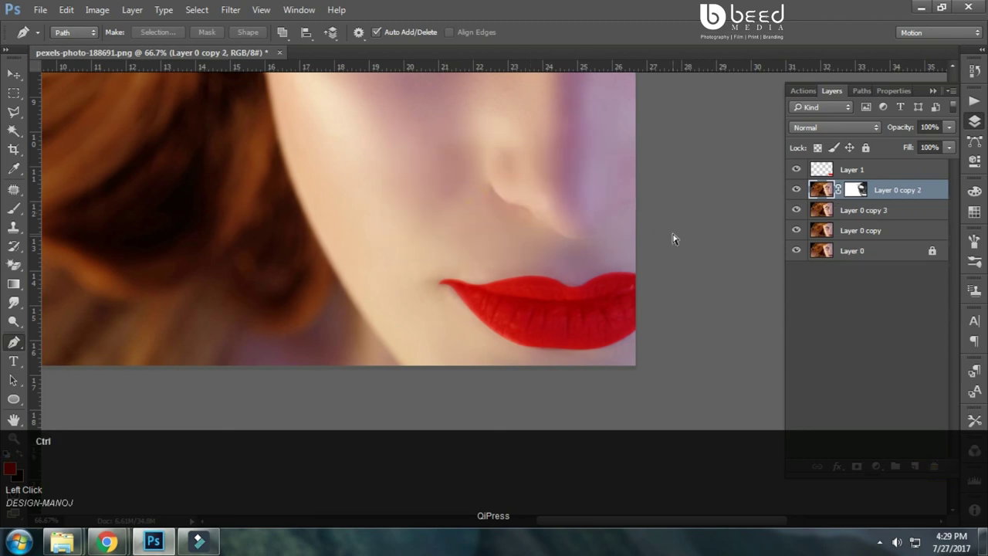
# Step: Try Hard Mix on the red lip layer, then revert it to Soft Light blending
pyautogui.press('space')
pyautogui.click(584, 263)
pyautogui.press('space')
pyautogui.click(837, 170)
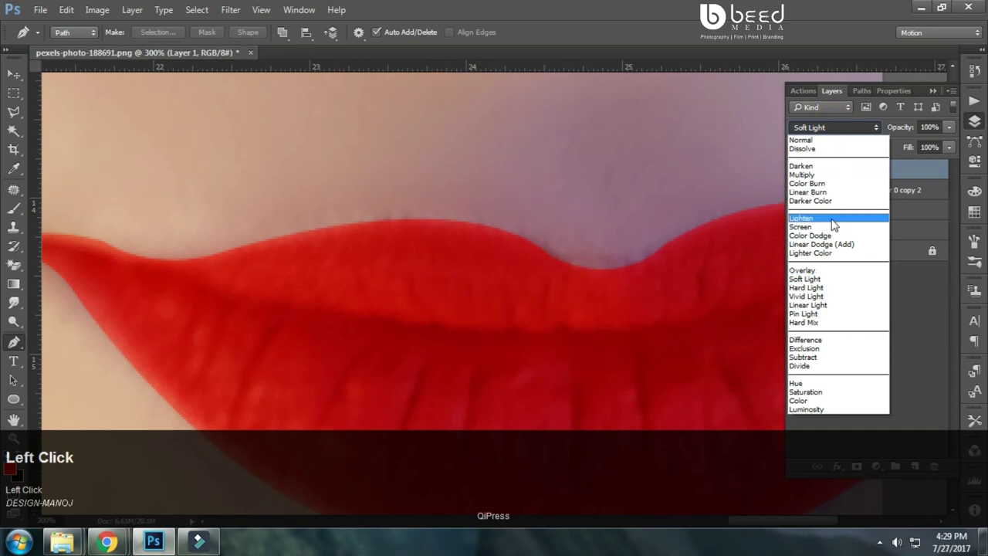
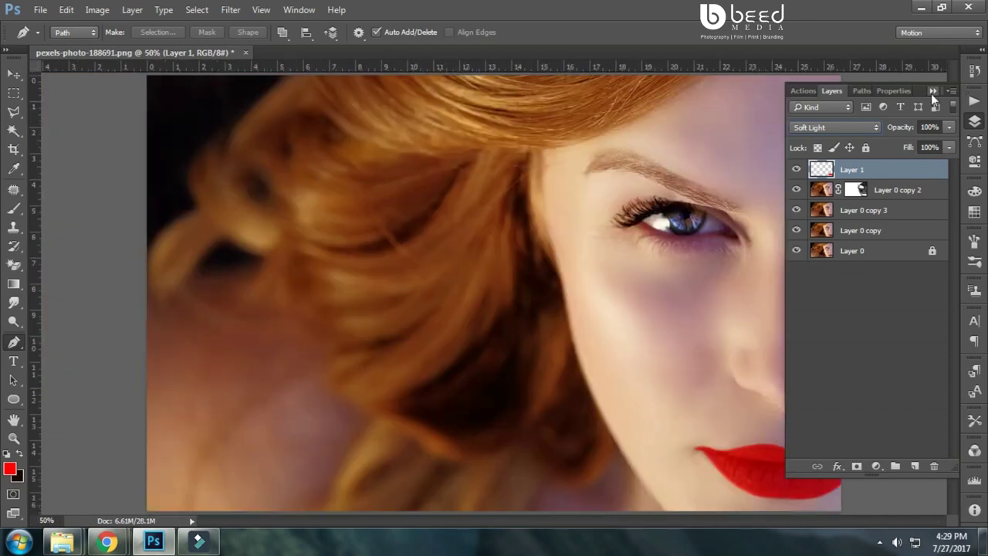
pyautogui.click(935, 98)
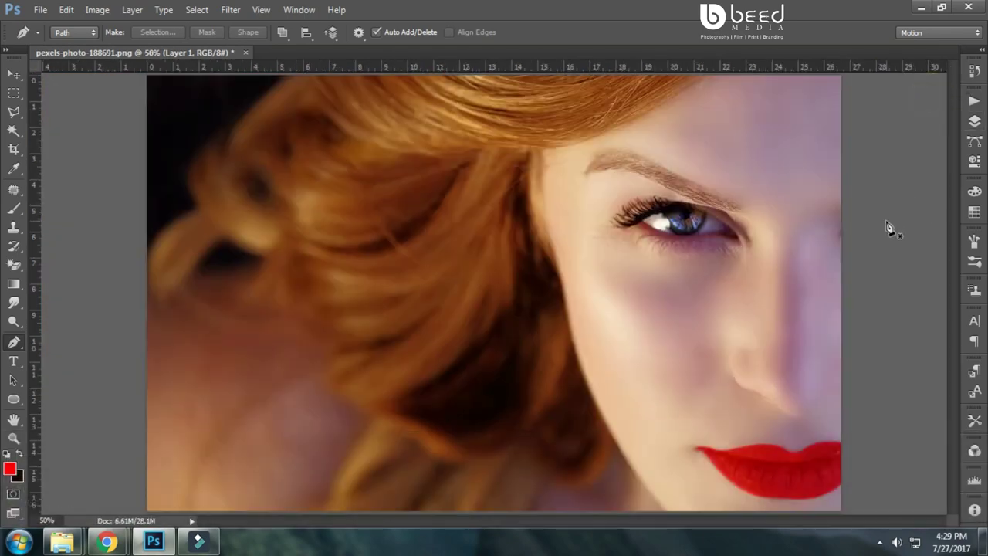
pyautogui.click(982, 117)
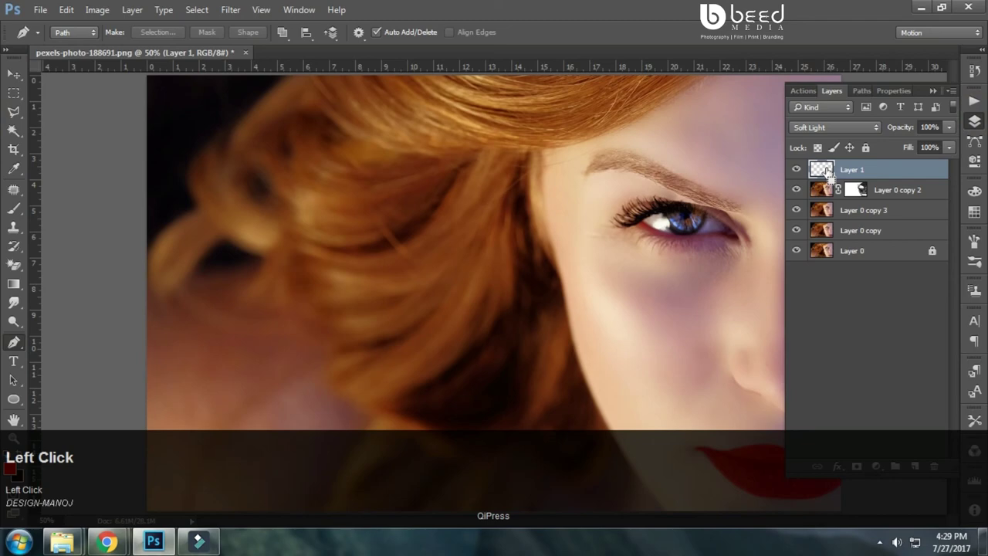
pyautogui.click(834, 176)
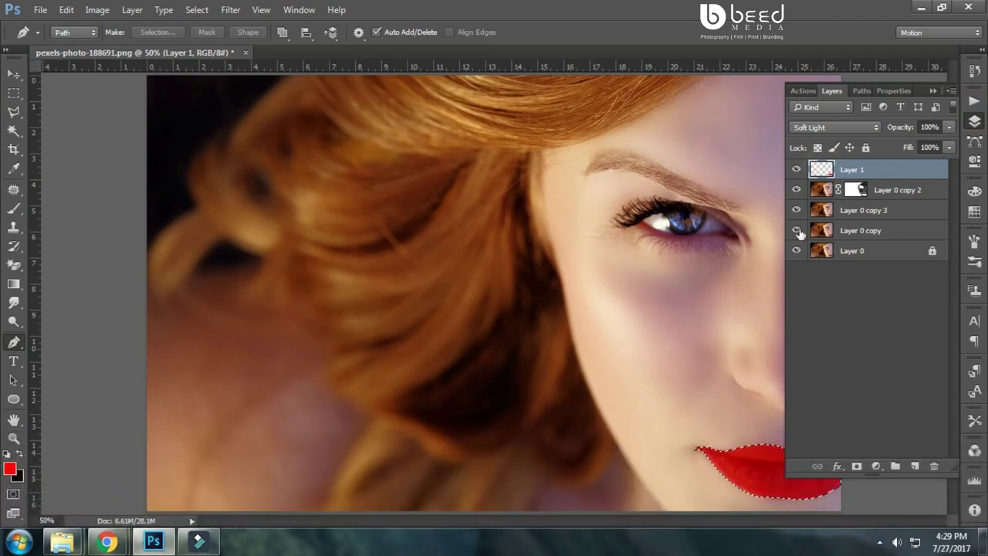
pyautogui.click(836, 129)
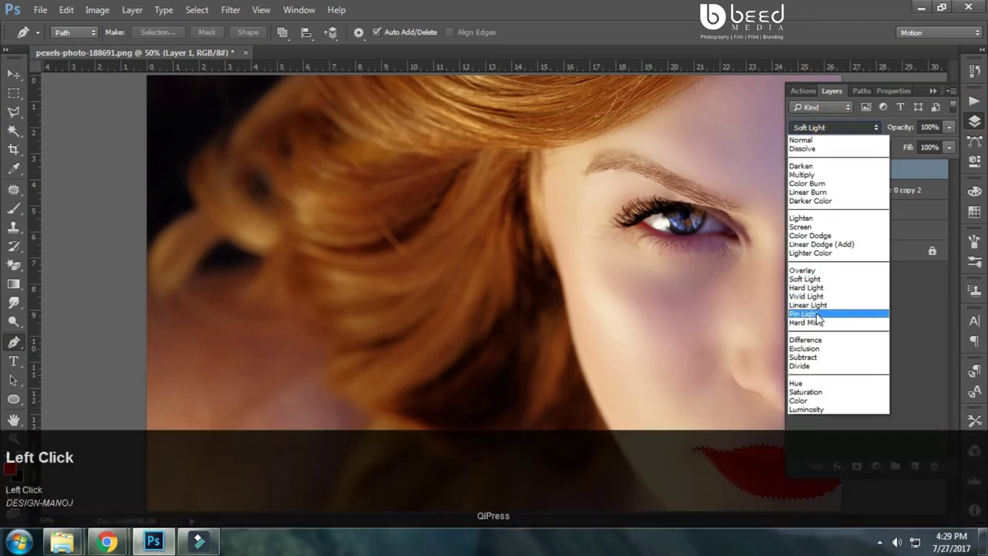
pyautogui.click(820, 321)
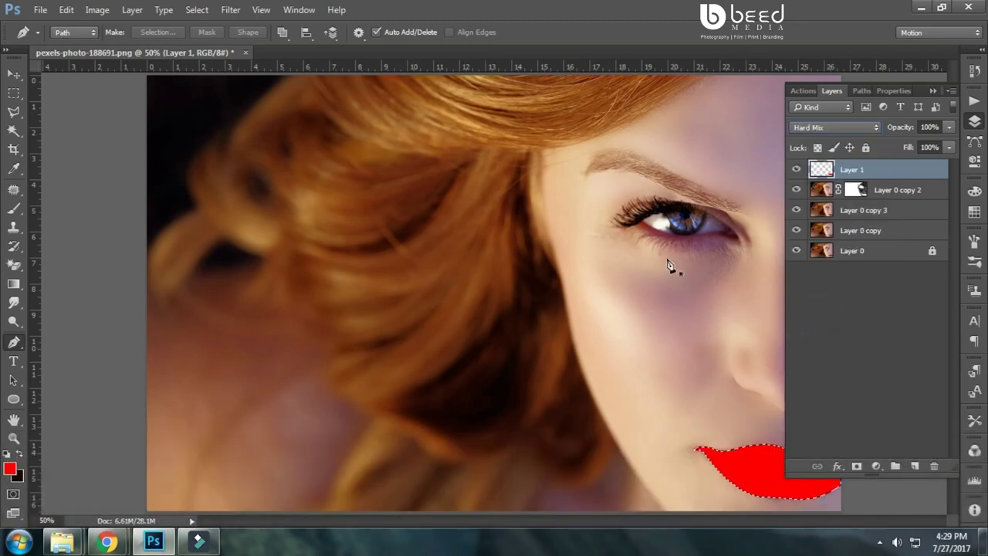
pyautogui.press('ctrl+z')
# Step: Add a new empty Layer 2 beneath the red lip layer
pyautogui.press('space')
pyautogui.click(586, 232)
pyautogui.press('space')
pyautogui.click(827, 193)
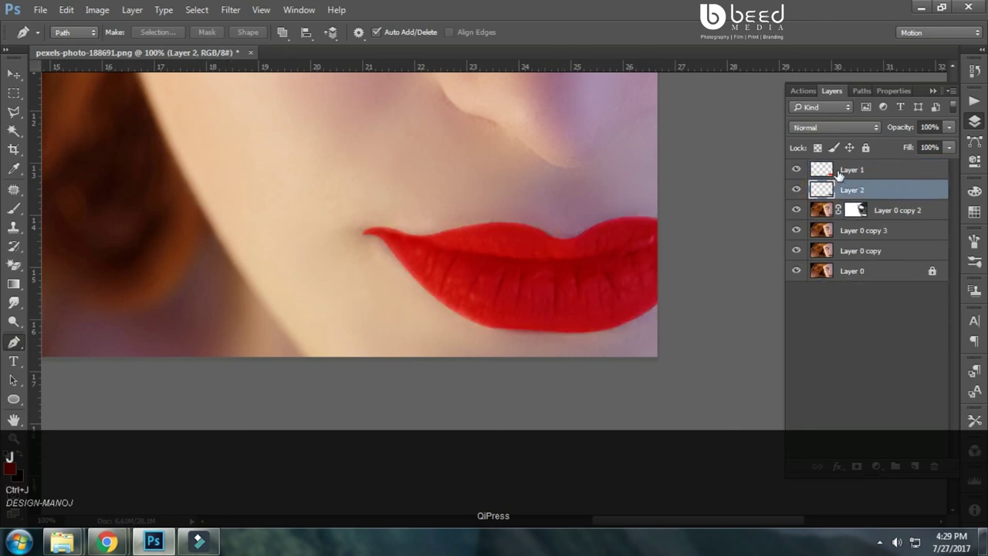
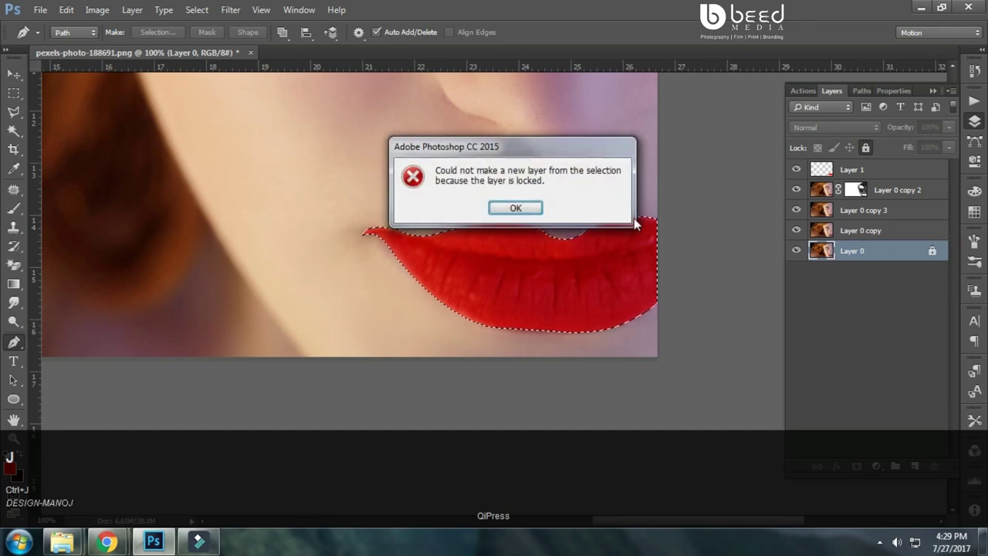
# Step: Dismiss the locked-layer warning so Layer 2 can be replaced by Layer 0 copy 4
pyautogui.click(530, 215)
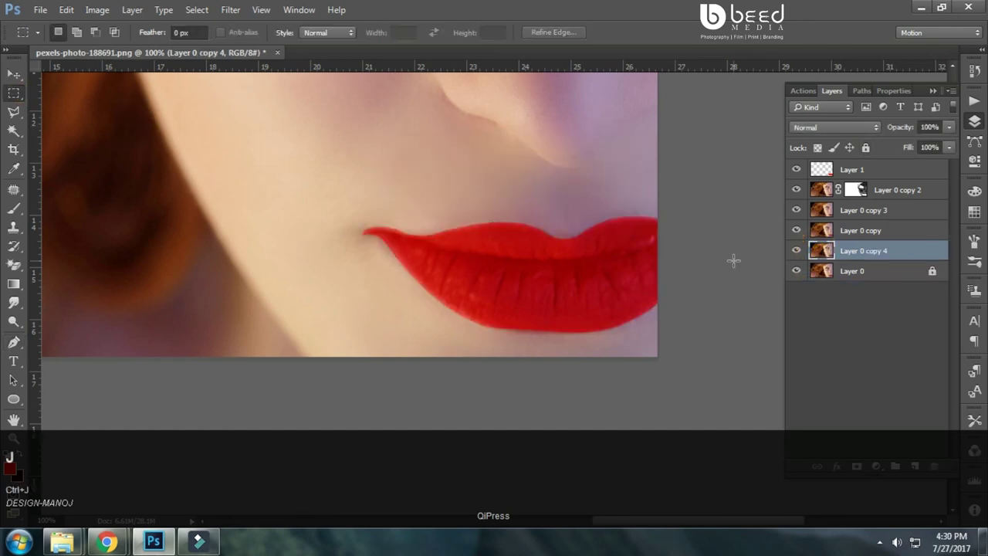
# Step: Move Layer 0 copy 4 up to sit directly beneath the Soft Light red lip layer
pyautogui.moveTo(828, 255); pyautogui.dragTo(836, 171)
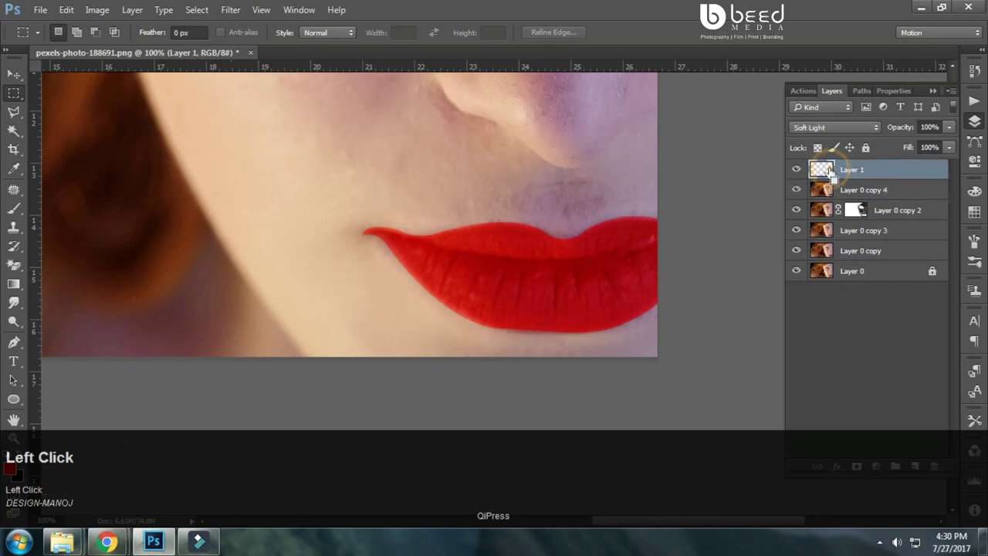
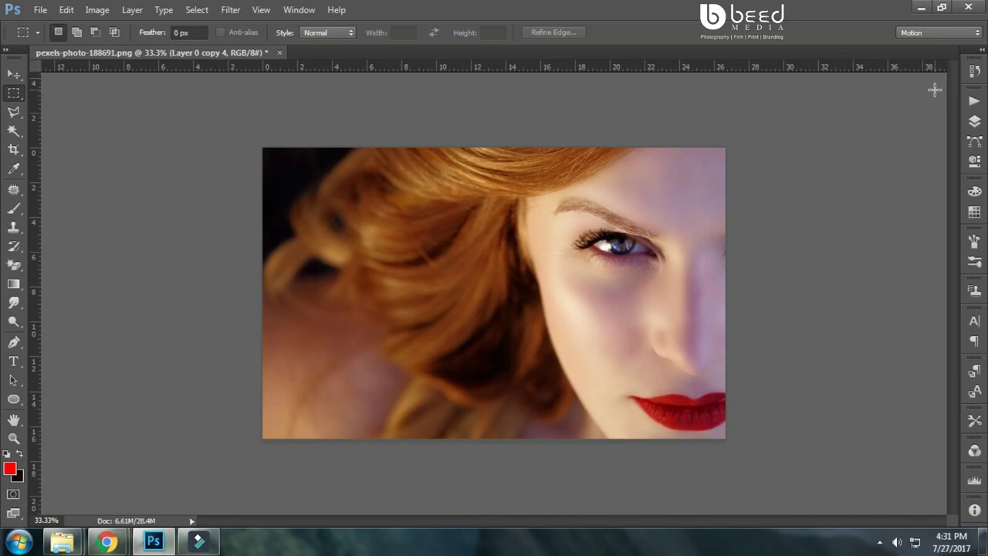
pyautogui.press('Tab')
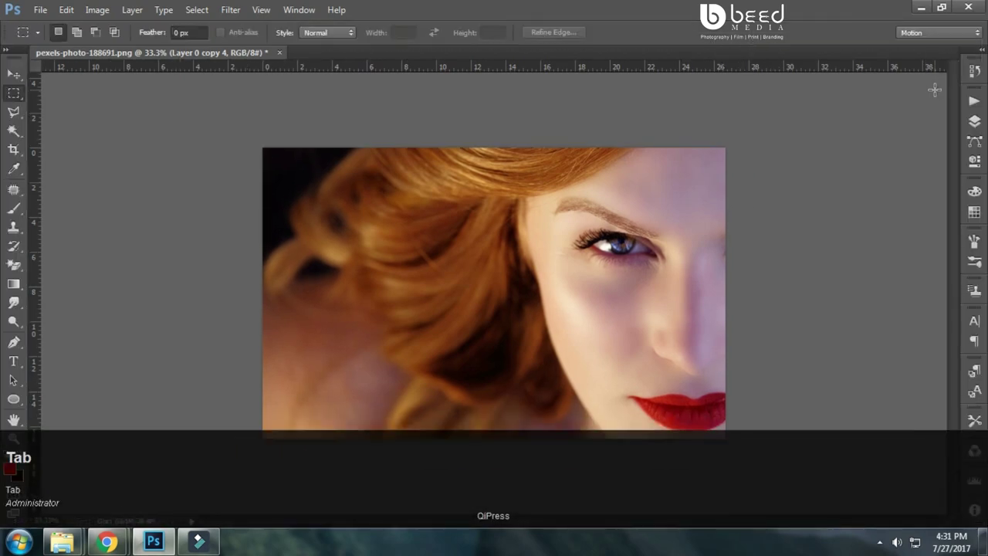
pyautogui.press('z')
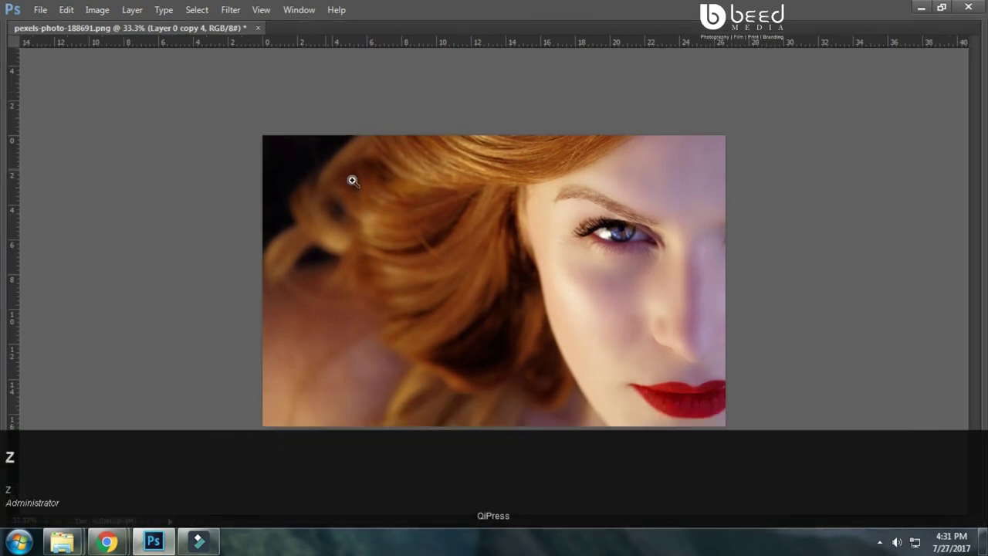
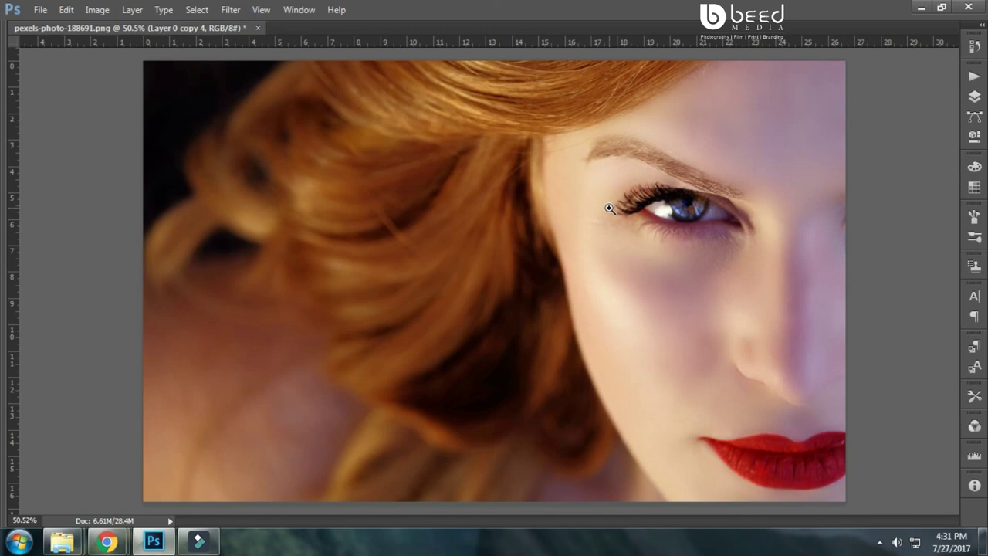
pyautogui.press('Tab')
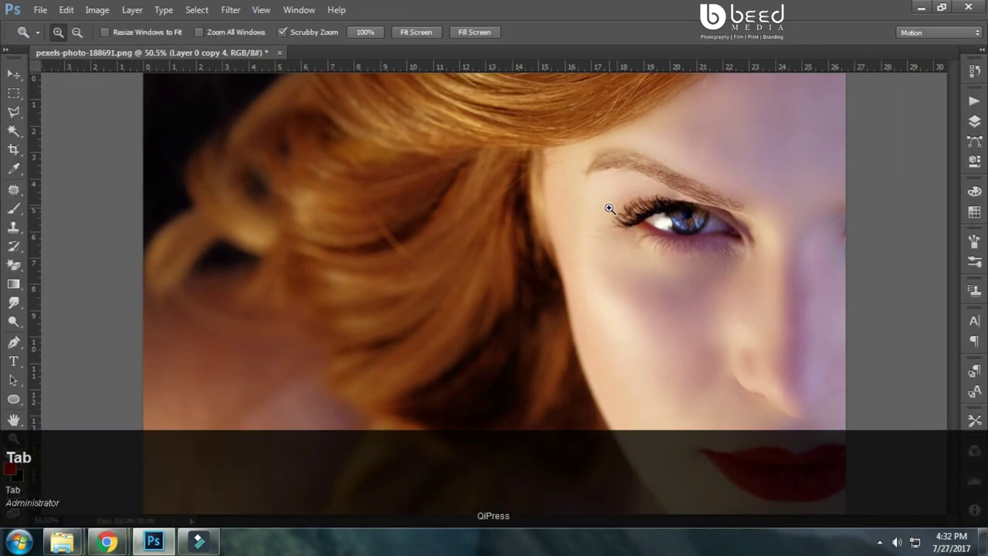